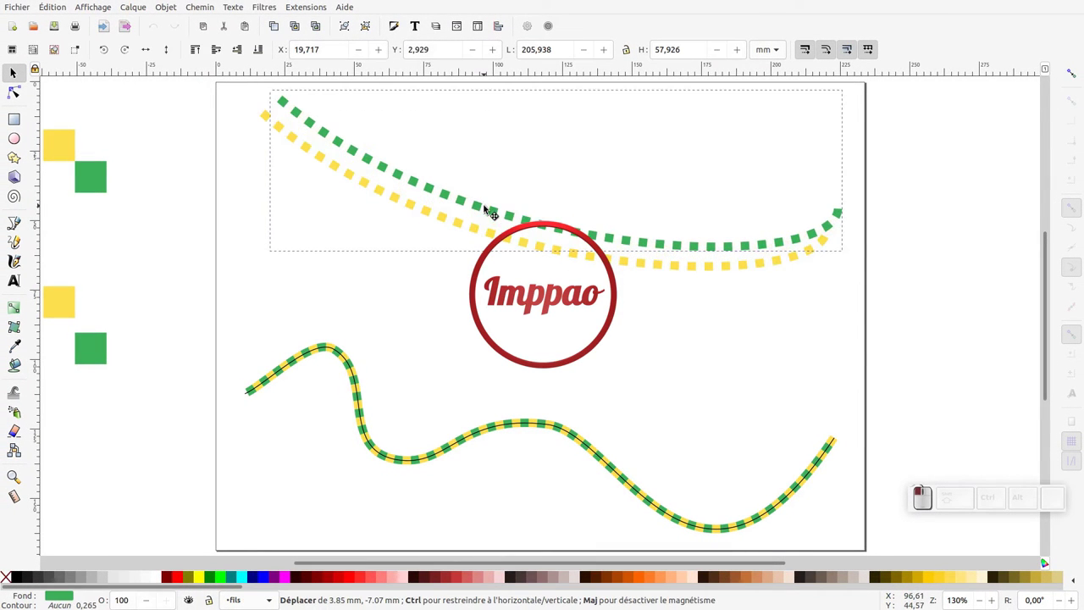
- Select the upper dashed rope and inspect its Pattern Along Path and Clone Original effects
{"action": "left_click", "coordinate": [211, 12]}
{"action": "left_click", "coordinate": [220, 282]}
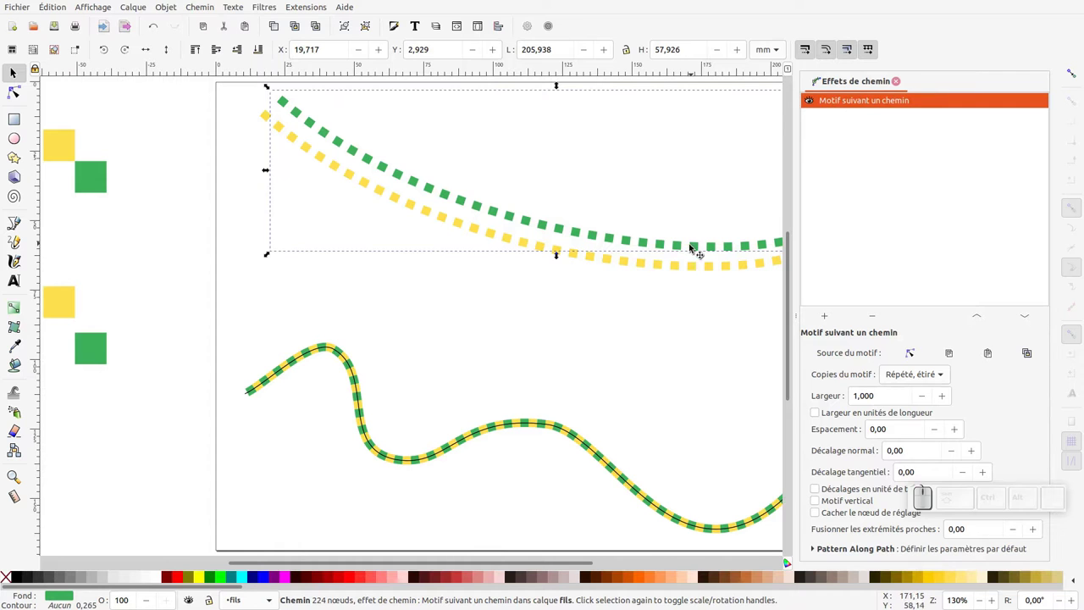
{"action": "left_click", "coordinate": [680, 266]}
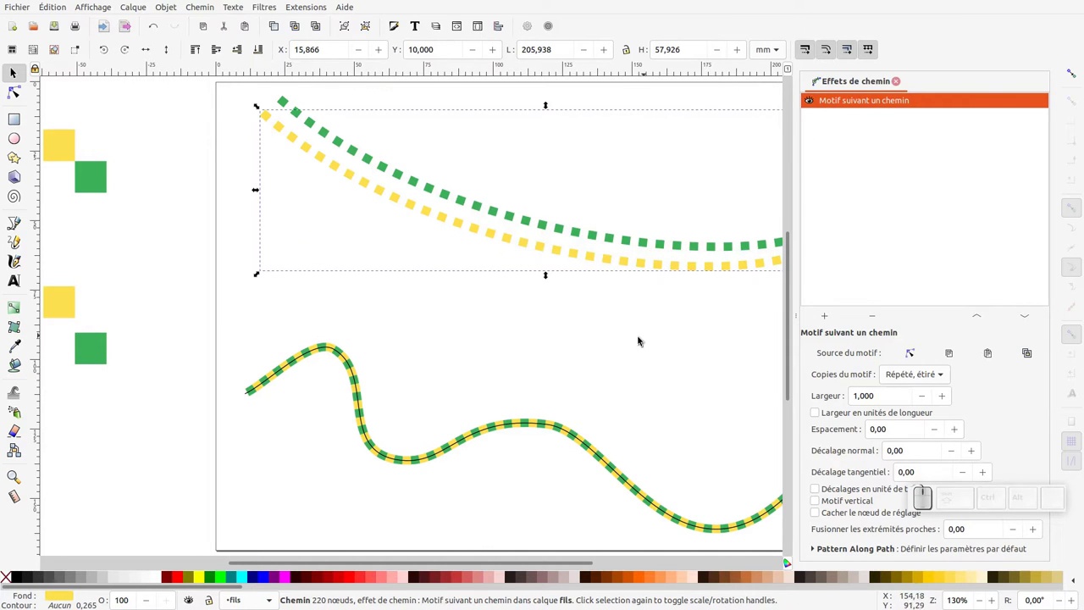
{"action": "key", "text": "ctrl+z"}
- Drag the lower rope's green-and-yellow dashed pattern away from its thin black wave path
{"action": "left_click_drag", "start_coordinate": [582, 374], "coordinate": [561, 416]}
{"action": "left_click", "coordinate": [553, 428]}
{"action": "left_click_drag", "start_coordinate": [582, 366], "coordinate": [516, 380]}
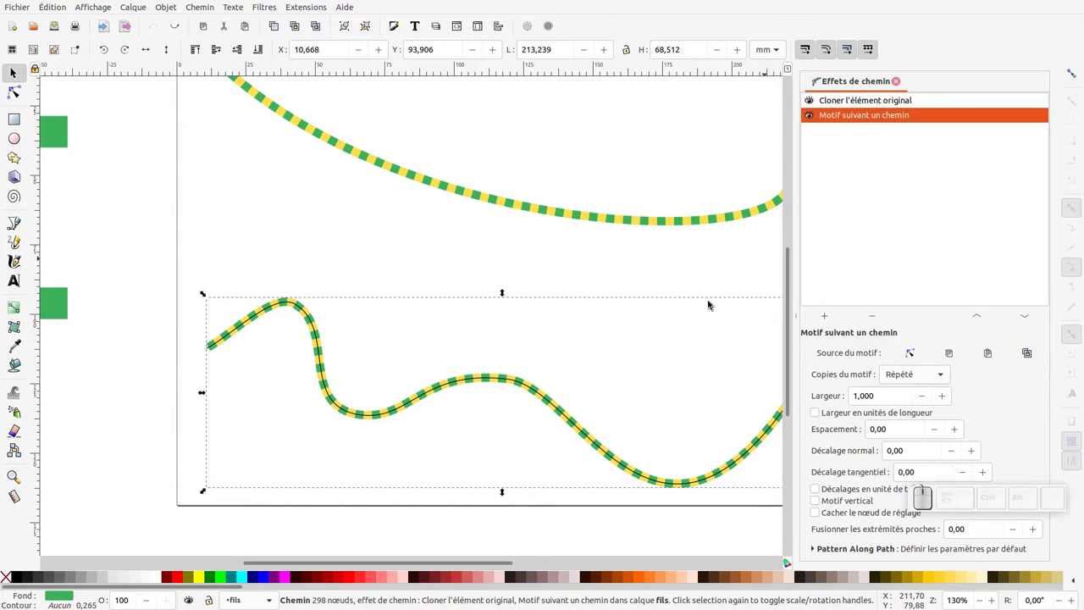
{"action": "left_click_drag", "start_coordinate": [545, 388], "coordinate": [336, 307]}
{"action": "left_click_drag", "start_coordinate": [479, 381], "coordinate": [472, 392]}
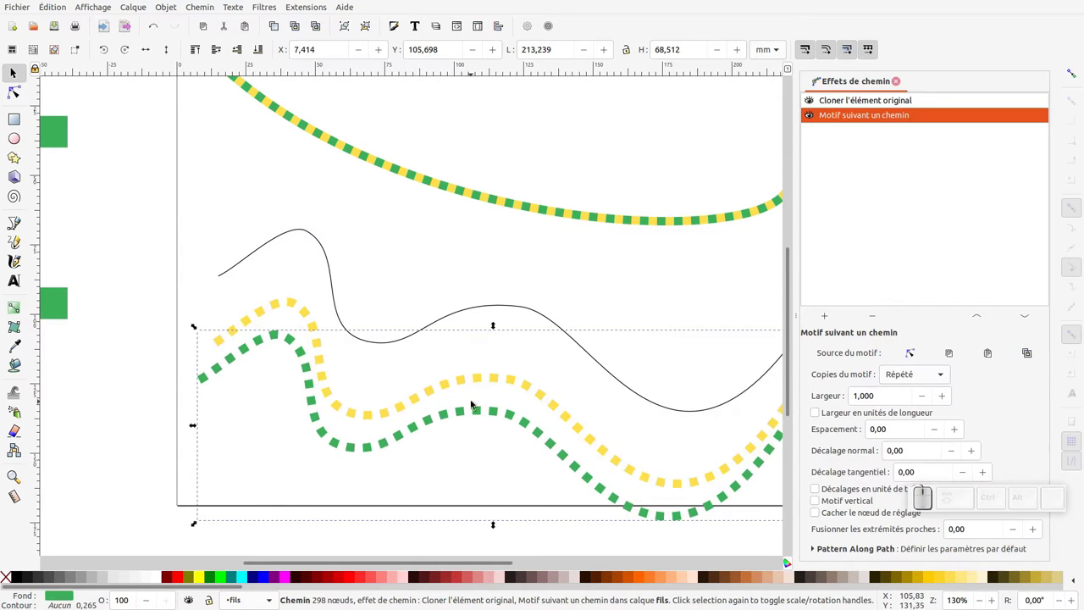
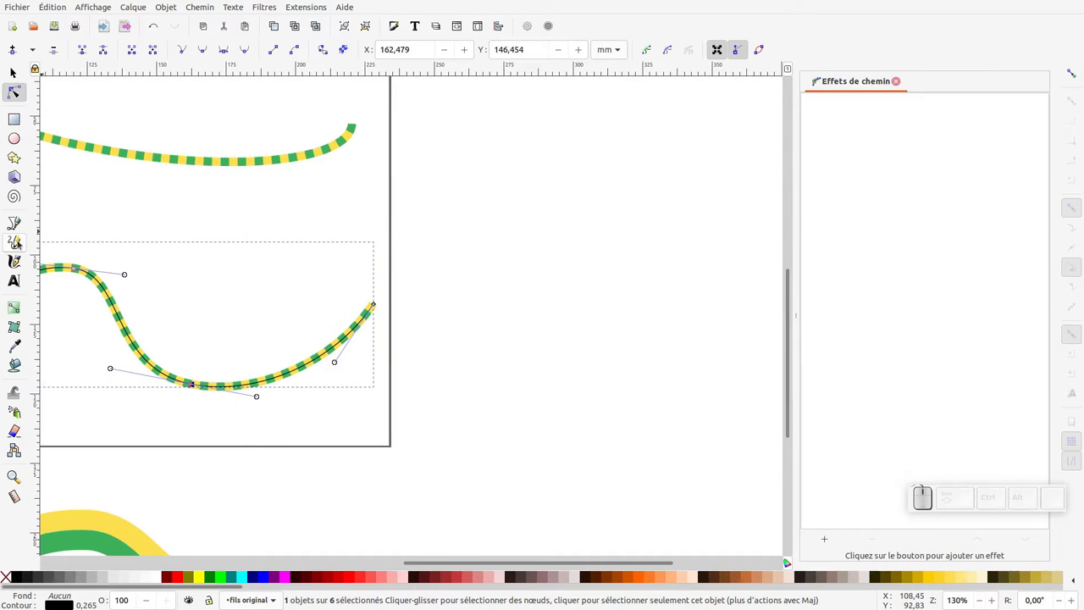
- Draw three freehand pencil curves right of the page that render as green-and-yellow ropes, then return to the Selector
{"action": "left_click", "coordinate": [19, 242]}
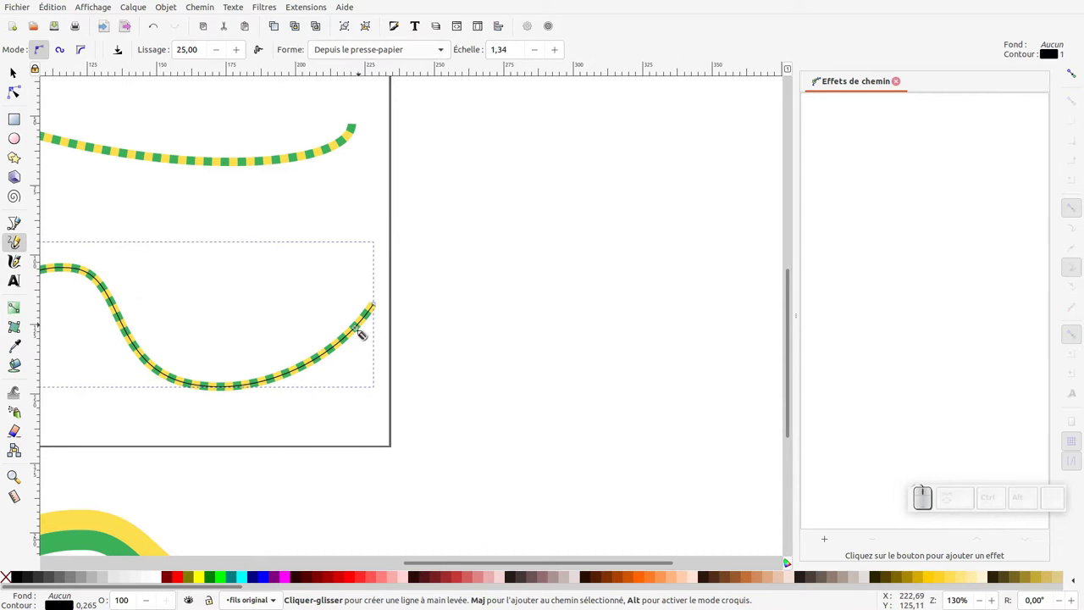
{"action": "left_click_drag", "start_coordinate": [445, 257], "coordinate": [490, 316]}
{"action": "left_click_drag", "start_coordinate": [470, 314], "coordinate": [578, 223]}
{"action": "left_click_drag", "start_coordinate": [569, 201], "coordinate": [476, 441]}
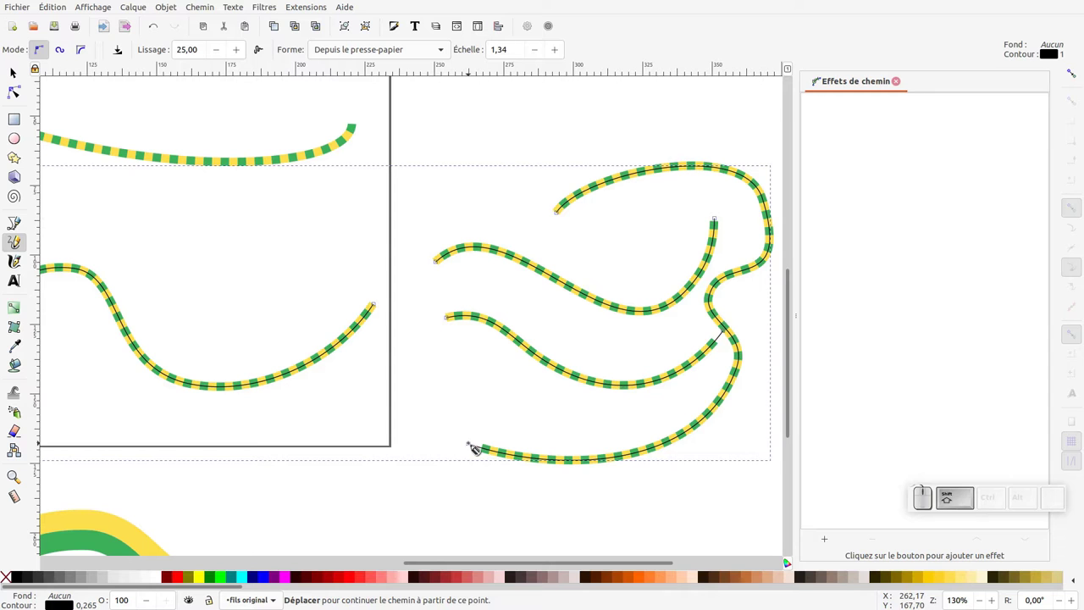
{"action": "key", "text": "F1"}
{"action": "left_click", "coordinate": [433, 227]}
{"action": "middle_click", "coordinate": [479, 232]}
{"action": "left_click", "coordinate": [846, 89]}
- Start a new blank document with the default layout and show the Objects panel with layer Calque 1
{"action": "left_click_drag", "start_coordinate": [26, 7], "coordinate": [235, 109]}
{"action": "left_click_drag", "start_coordinate": [96, 46], "coordinate": [95, 297]}
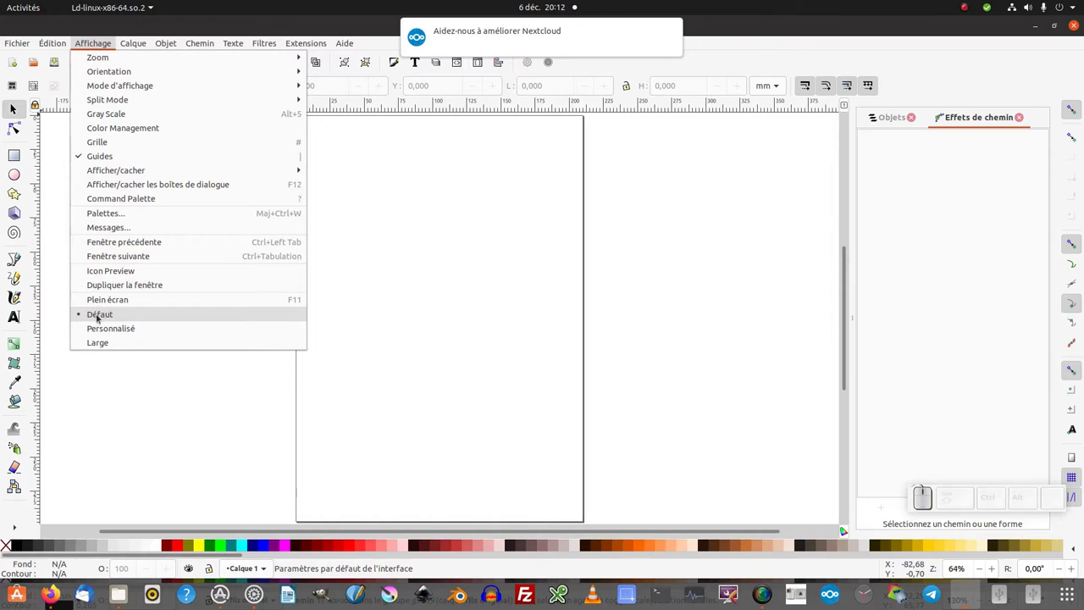
{"action": "left_click", "coordinate": [118, 303]}
{"action": "left_click", "coordinate": [177, 8]}
{"action": "left_click", "coordinate": [179, 20]}
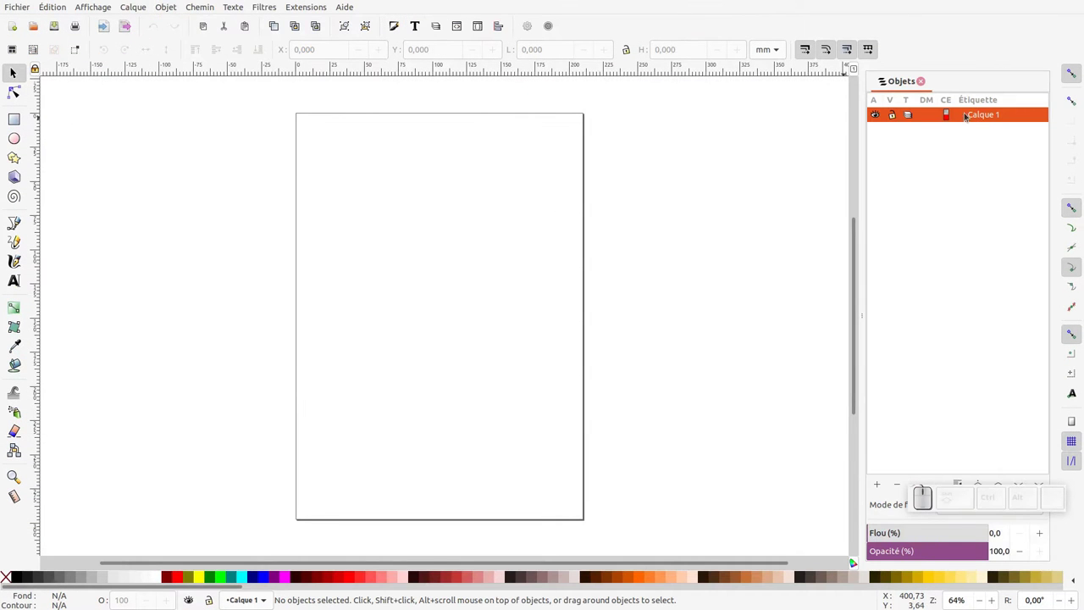
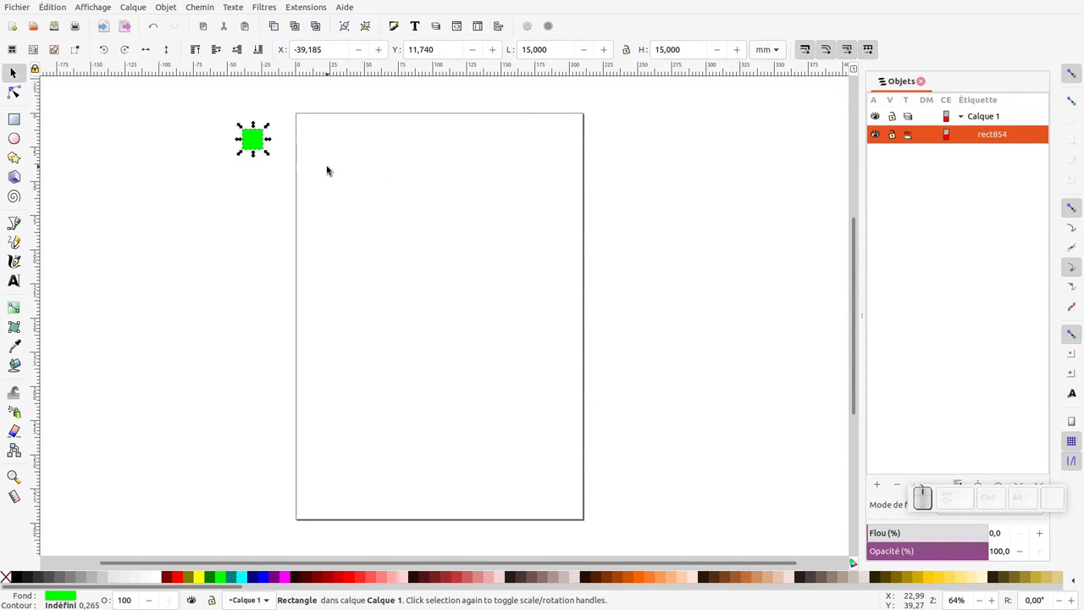
- Duplicate the green square, place the copy to its right and select both squares together
{"action": "left_click", "coordinate": [274, 27]}
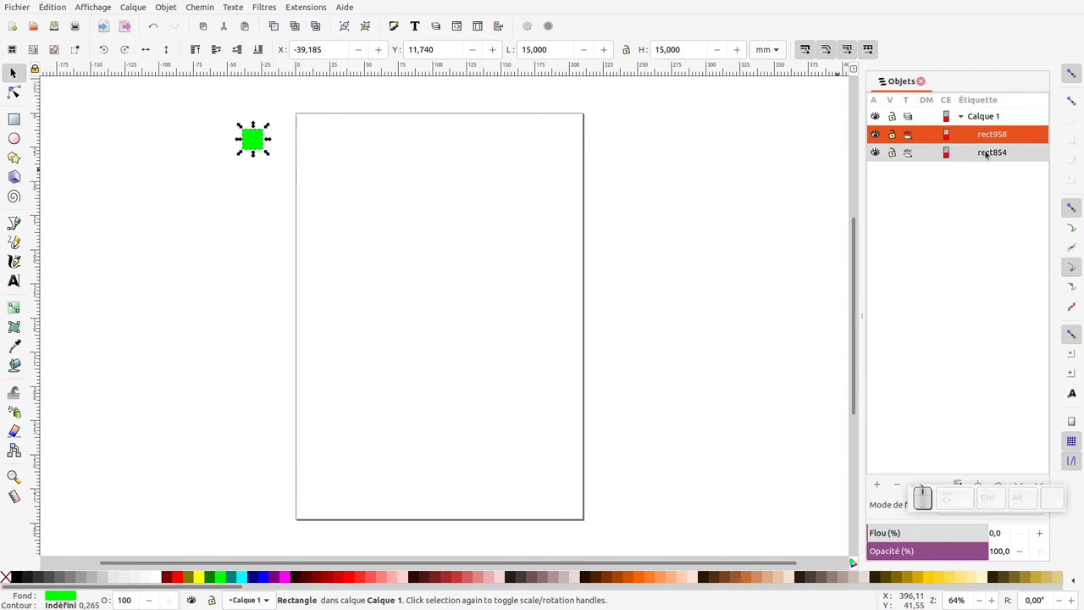
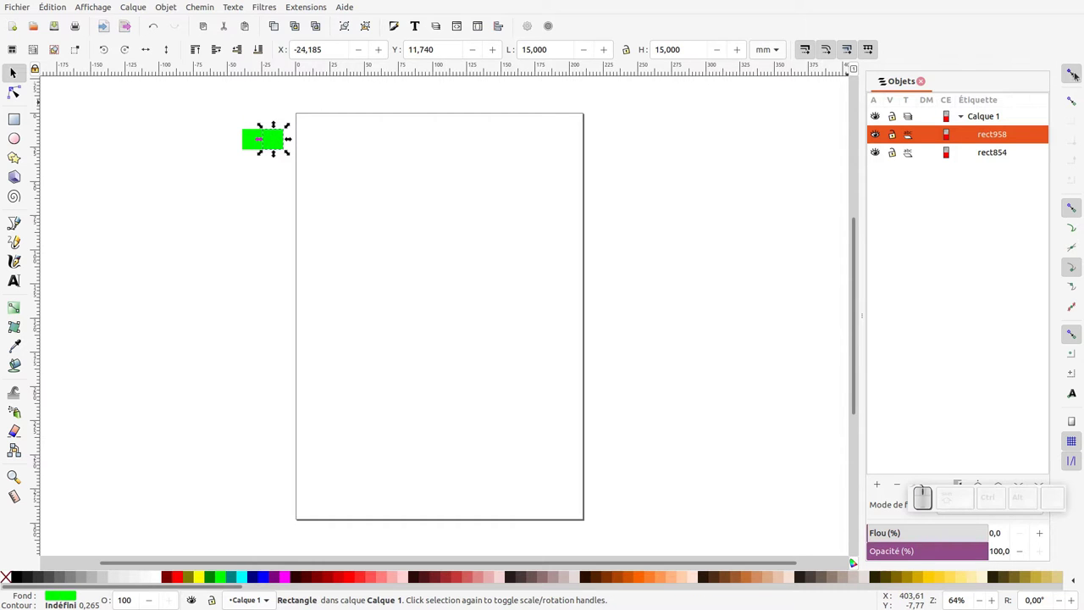
{"action": "left_click_drag", "start_coordinate": [321, 175], "coordinate": [232, 74]}
{"action": "left_click", "coordinate": [199, 4]}
{"action": "left_click_drag", "start_coordinate": [223, 26], "coordinate": [209, 145]}
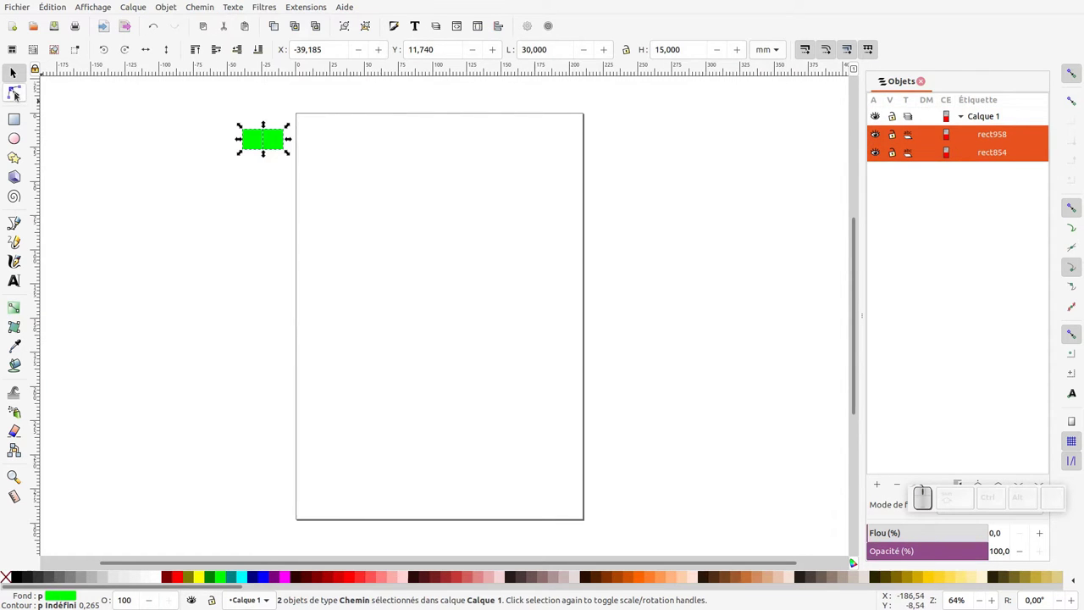
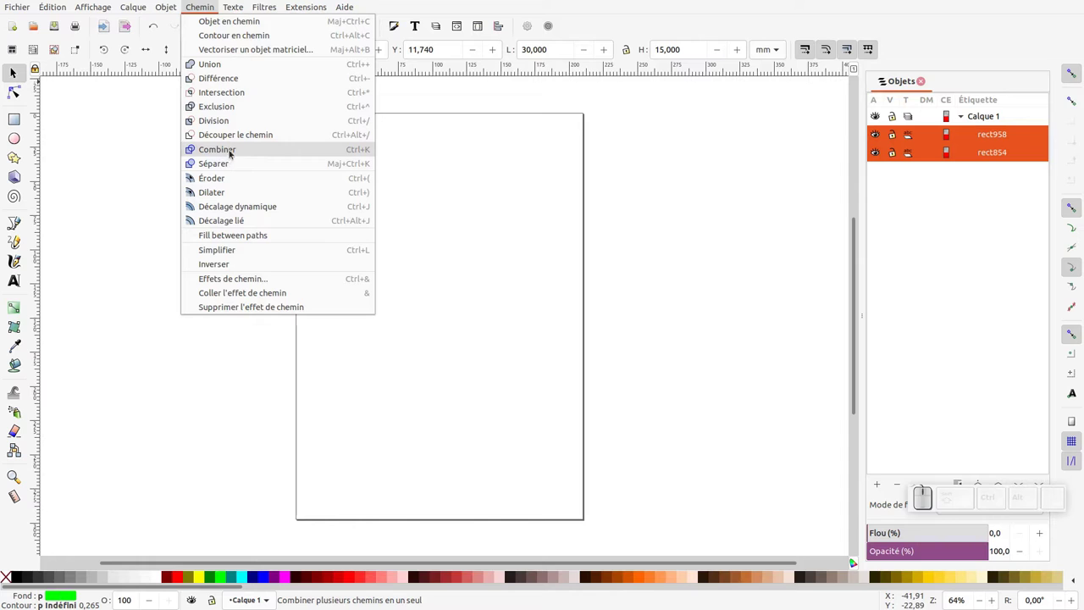
- Combine both squares into one path, copy it to the clipboard and pick the Pencil tool
{"action": "left_click", "coordinate": [231, 151]}
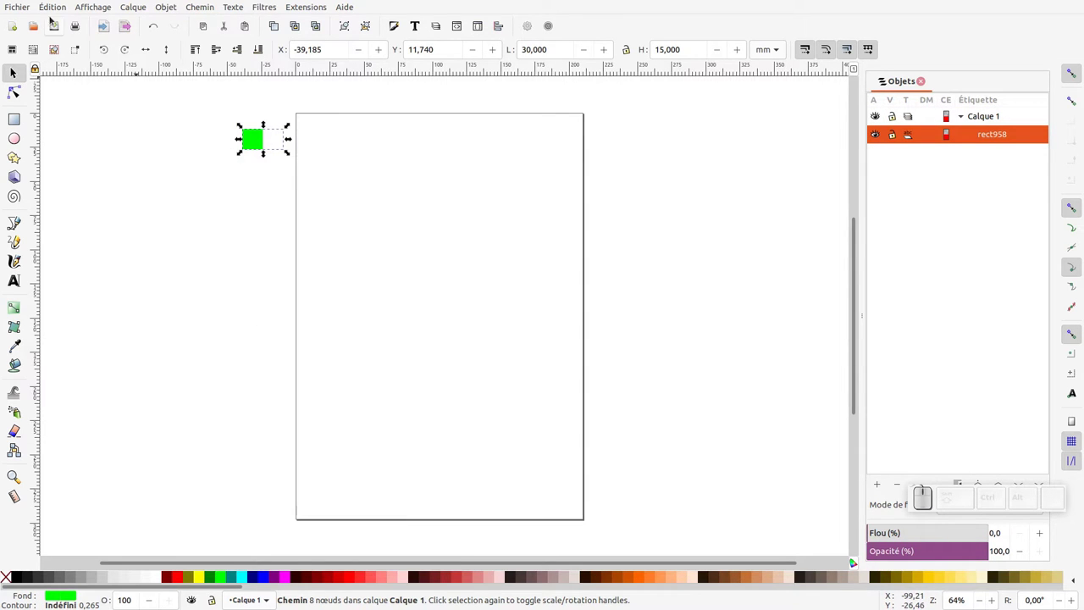
{"action": "left_click_drag", "start_coordinate": [52, 7], "coordinate": [56, 41]}
{"action": "left_click", "coordinate": [64, 82]}
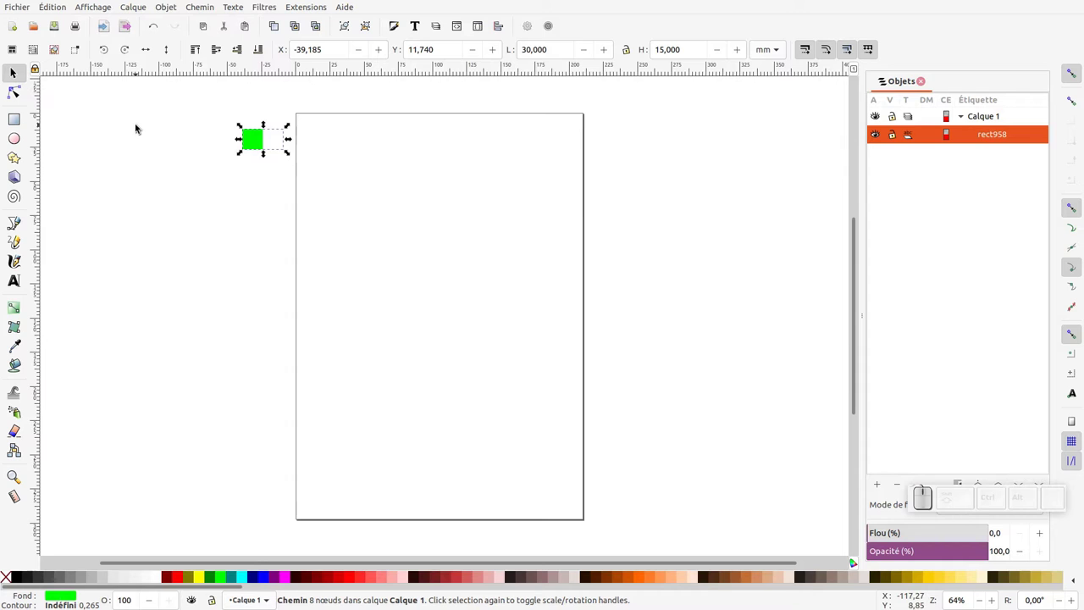
{"action": "left_click_drag", "start_coordinate": [18, 246], "coordinate": [60, 147]}
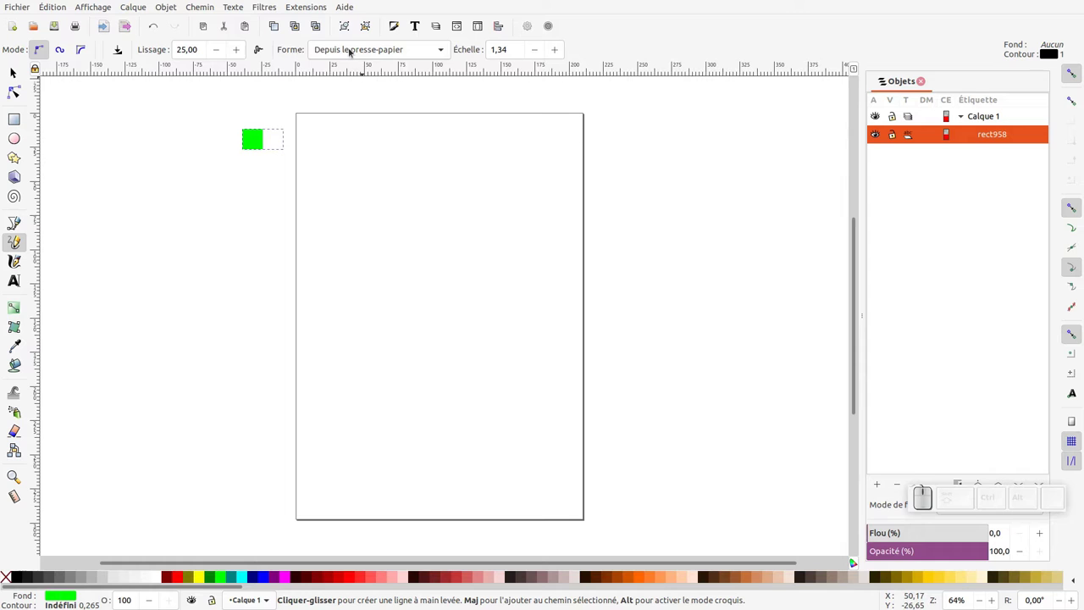
- Draw a wavy pencil line across the top of the page with Shape set to From clipboard
{"action": "left_click", "coordinate": [354, 52]}
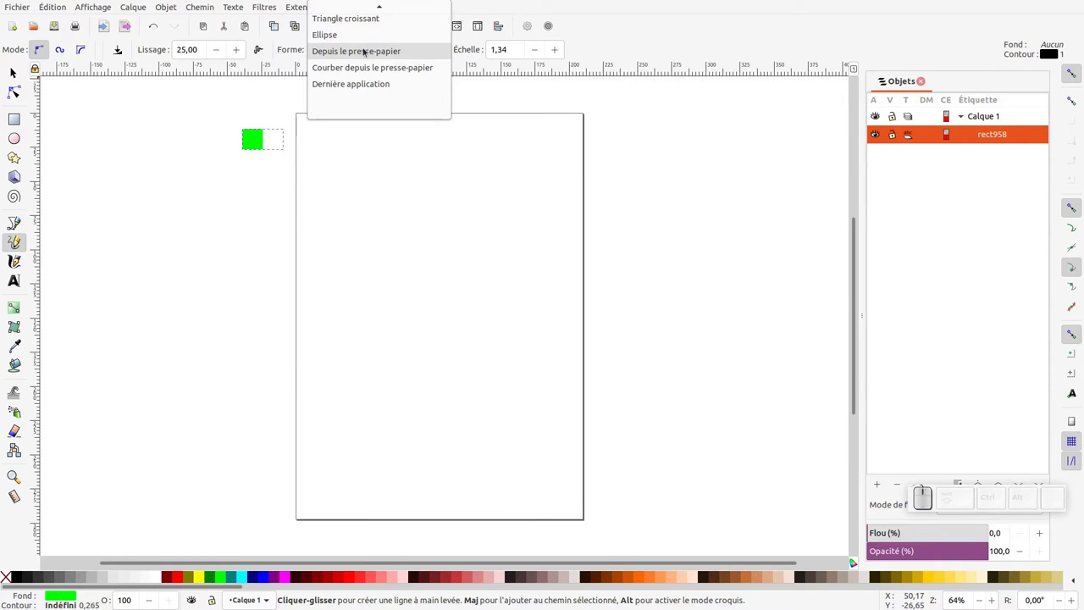
{"action": "left_click", "coordinate": [368, 53]}
{"action": "left_click_drag", "start_coordinate": [281, 197], "coordinate": [702, 194]}
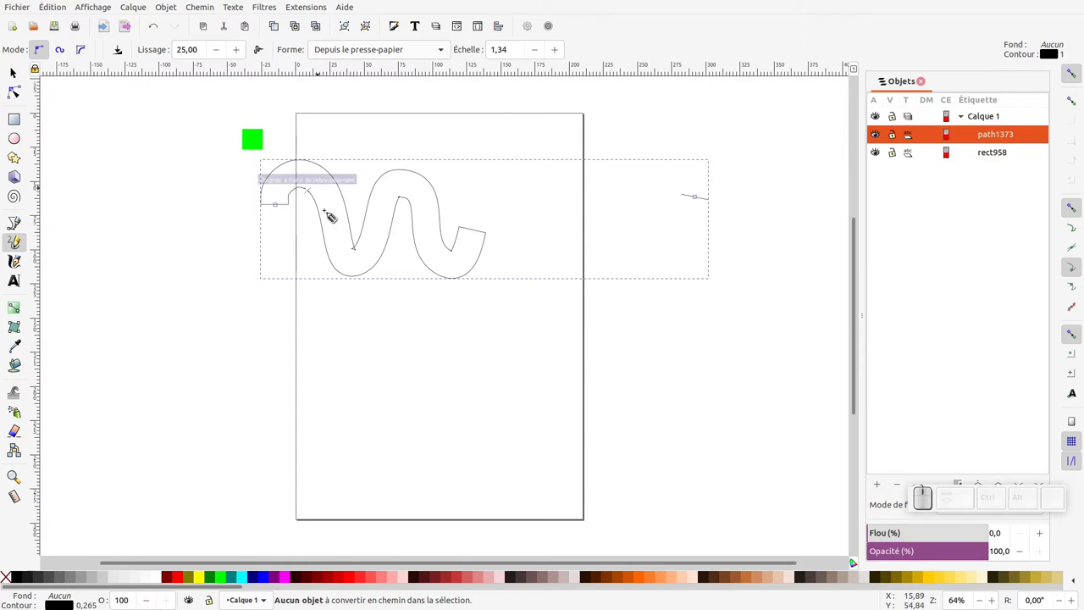
- Show the new line's Pattern Along Path effect and set its copies to repeat along the line
{"action": "left_click_drag", "start_coordinate": [213, 3], "coordinate": [236, 130]}
{"action": "left_click", "coordinate": [246, 279]}
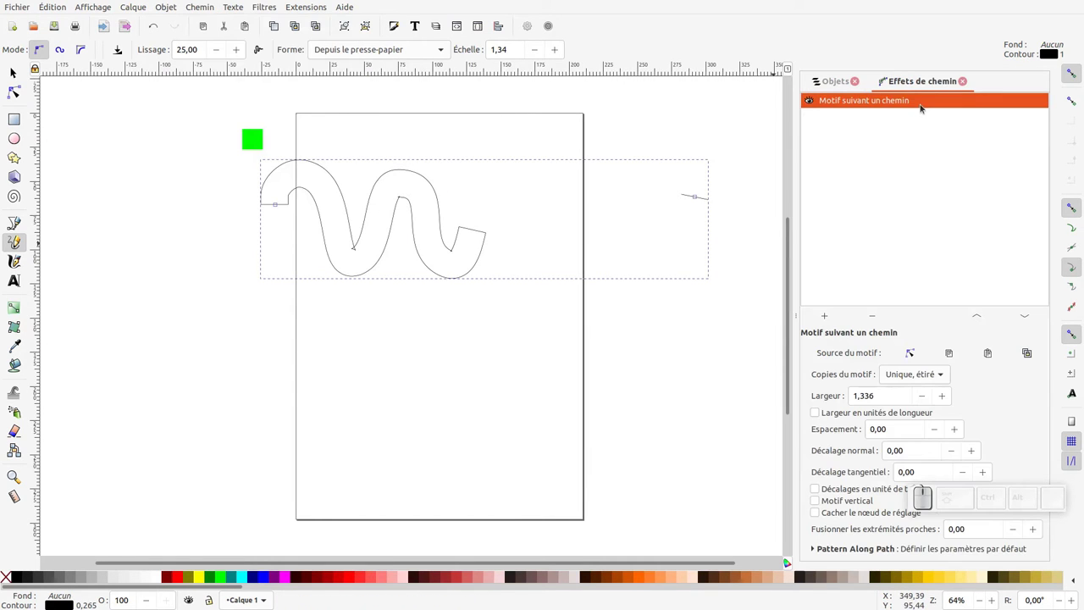
{"action": "left_click_drag", "start_coordinate": [905, 379], "coordinate": [922, 348]}
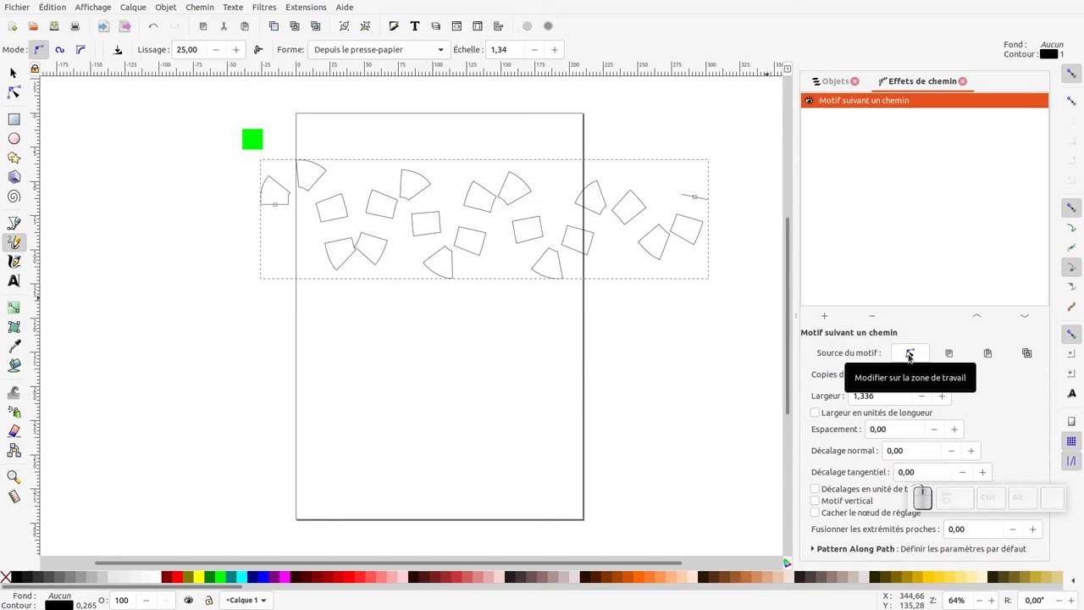
- Edit the pattern source square on canvas and scale its nodes down to about 48%
{"action": "left_click_drag", "start_coordinate": [913, 360], "coordinate": [817, 346]}
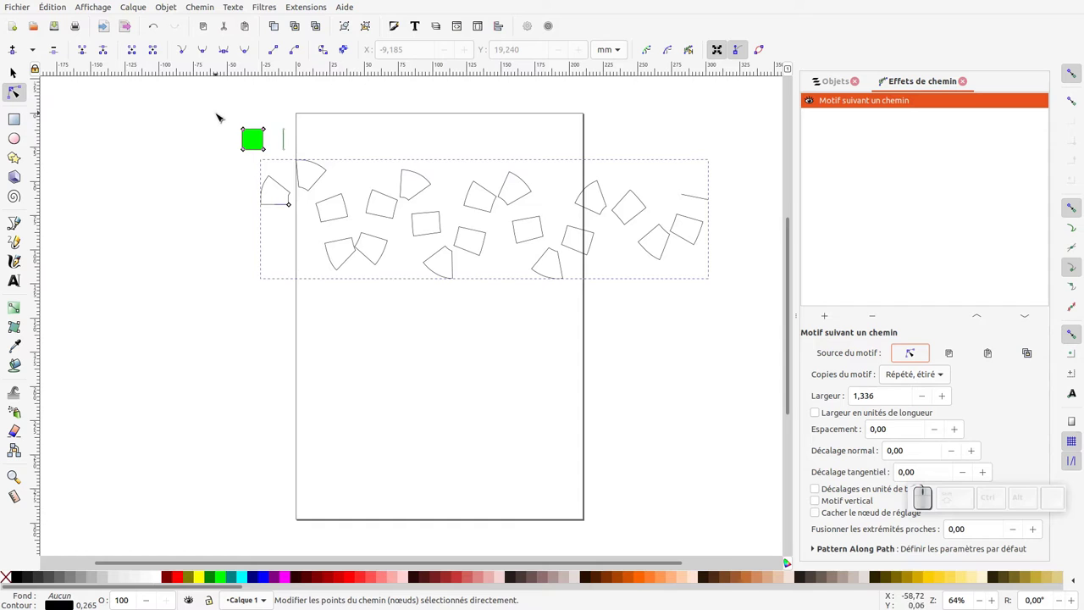
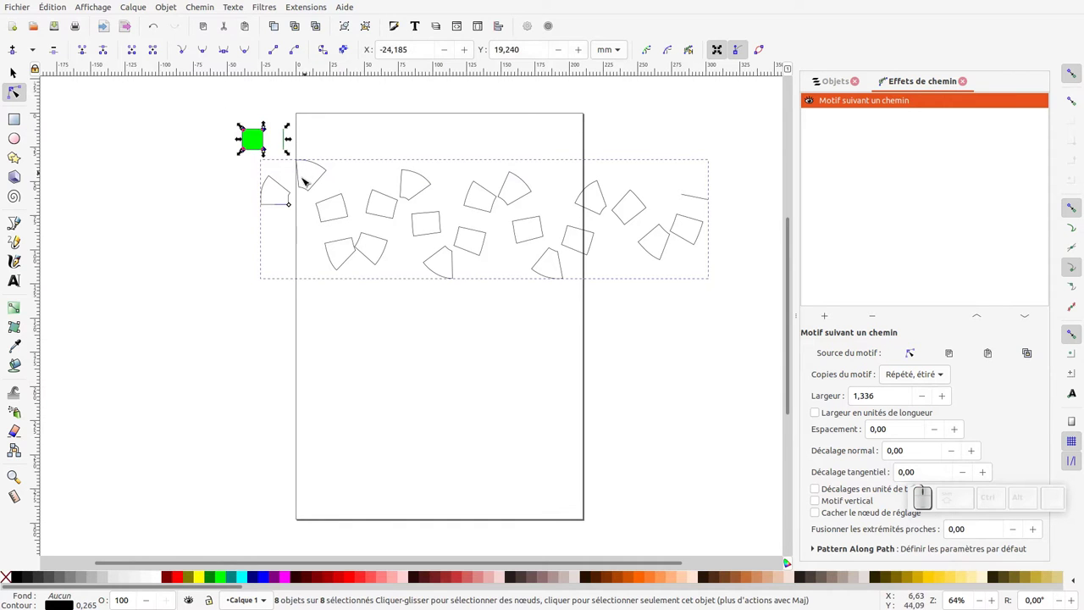
{"action": "left_click", "coordinate": [721, 50]}
{"action": "left_click", "coordinate": [717, 54]}
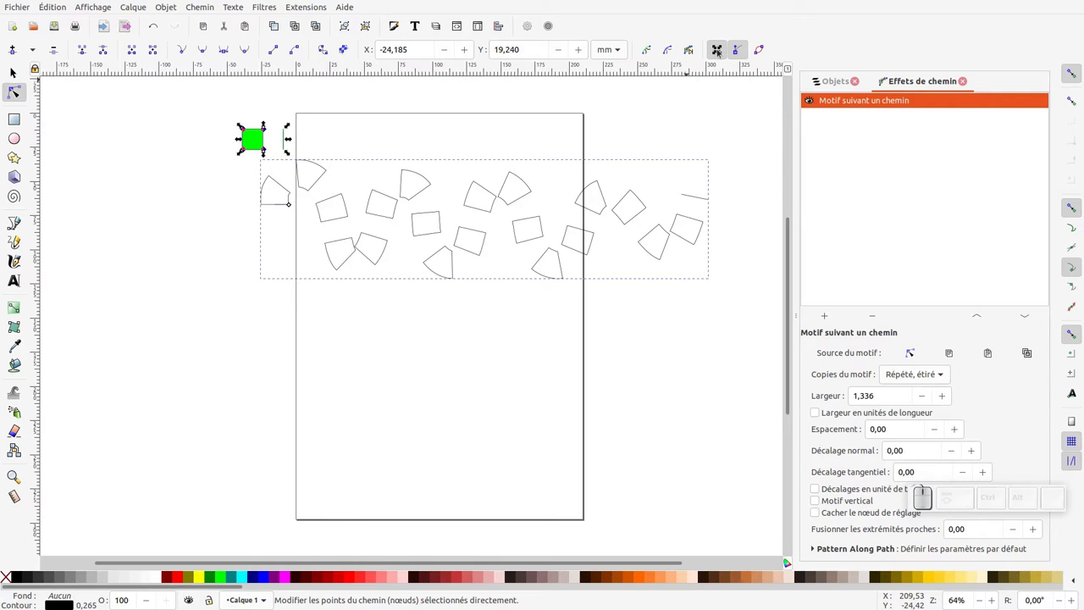
{"action": "left_click", "coordinate": [718, 52]}
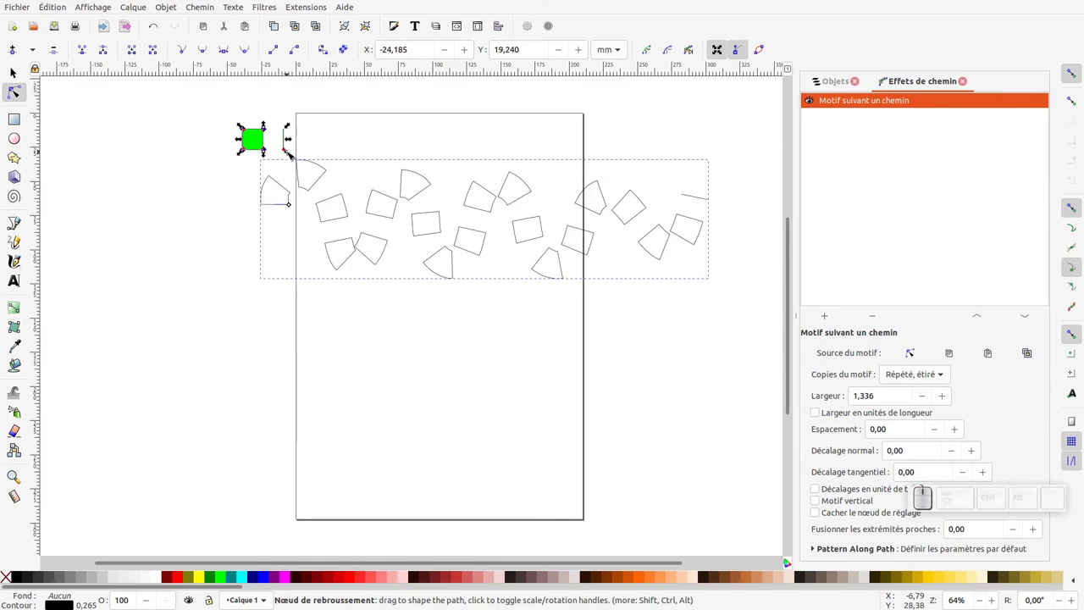
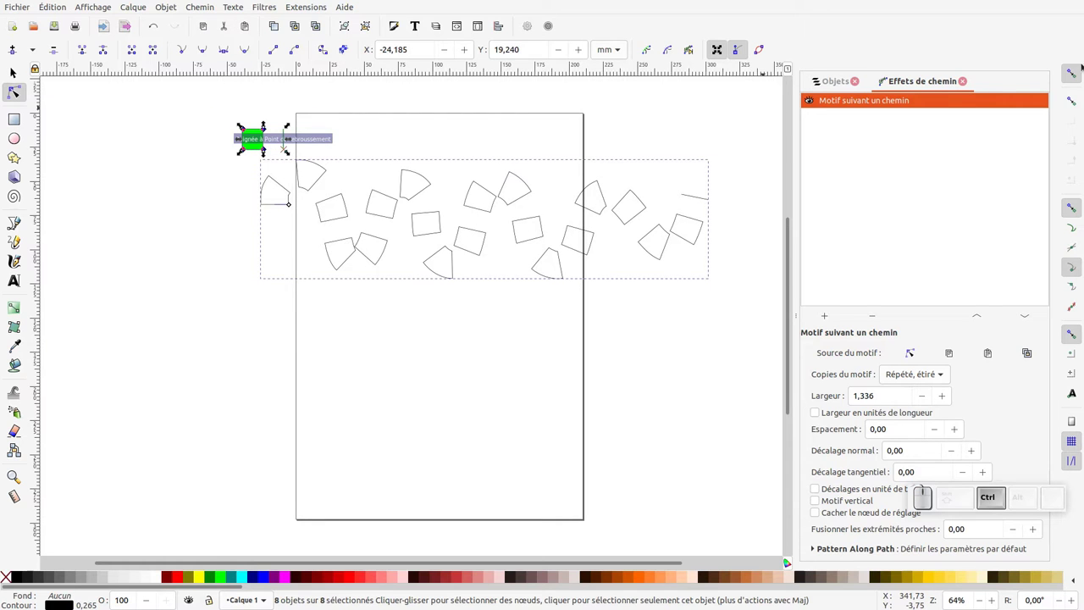
{"action": "left_click", "coordinate": [1072, 76]}
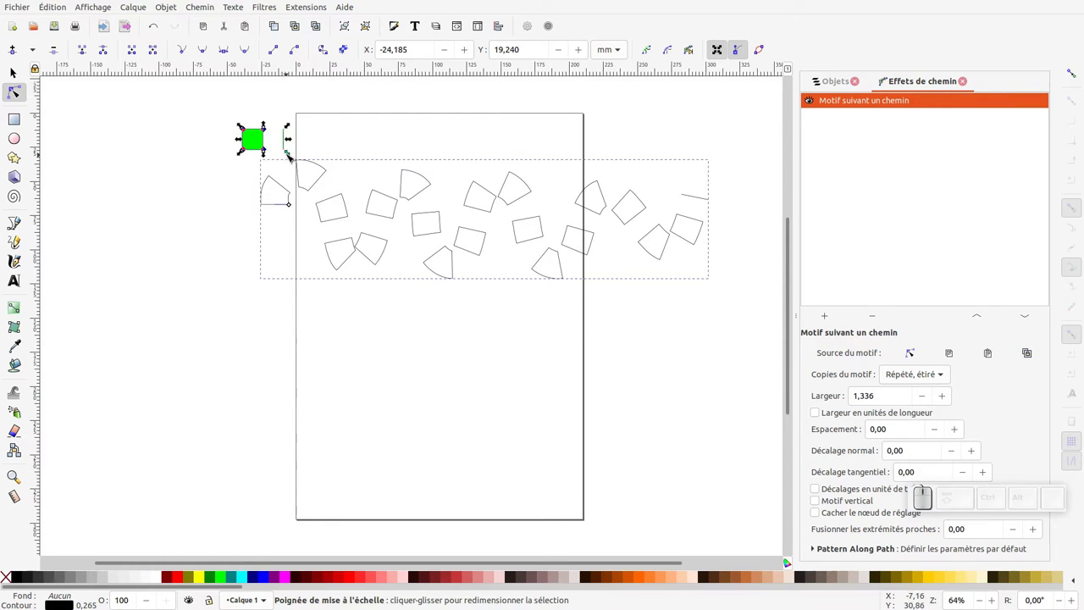
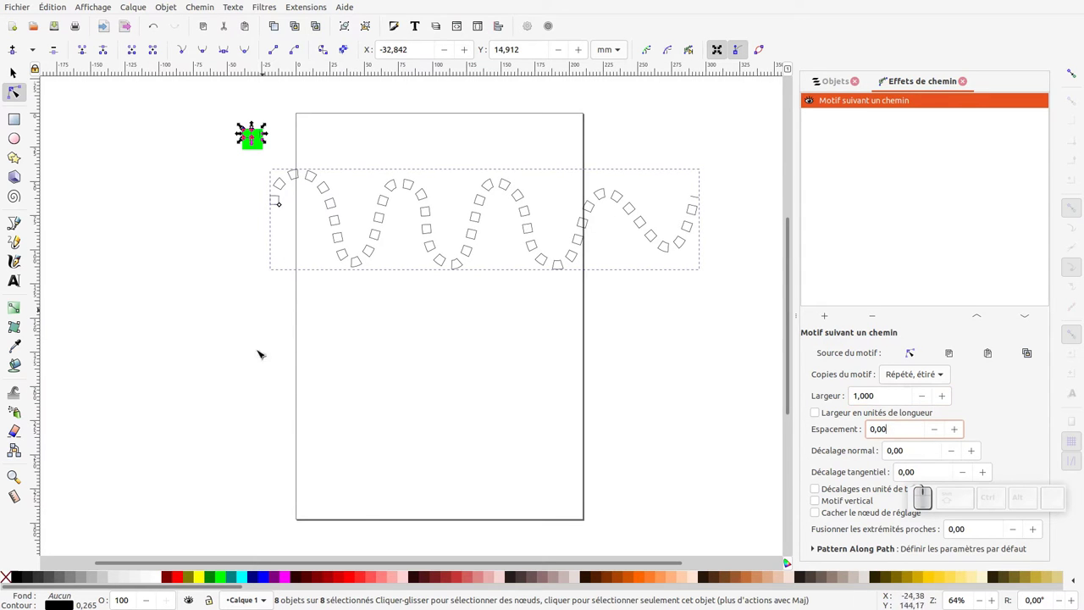
- Fill the pattern squares with green from the palette swatch
{"action": "left_click", "coordinate": [227, 584]}
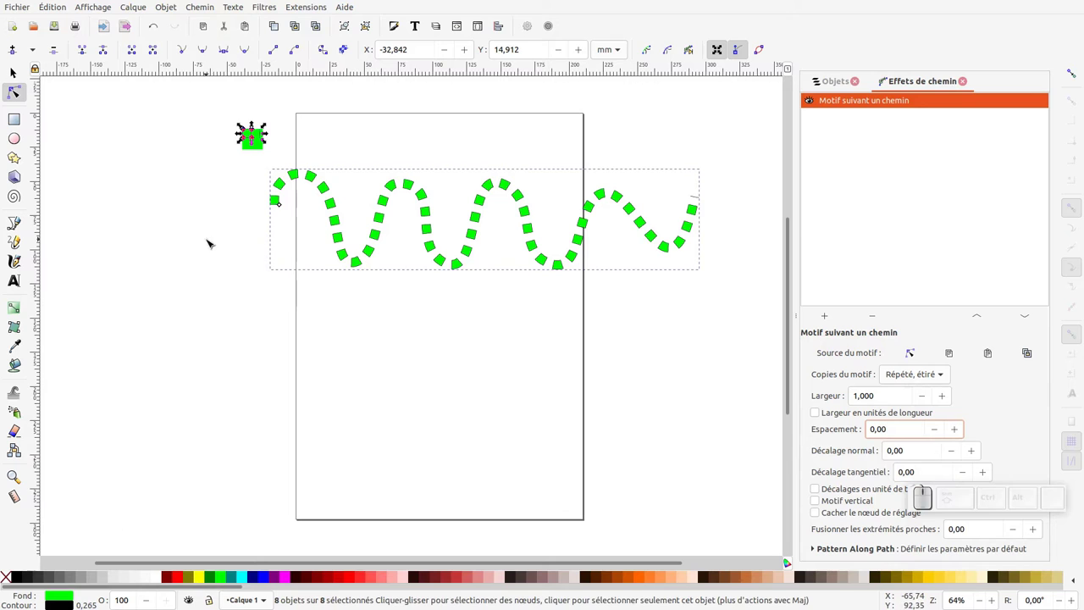
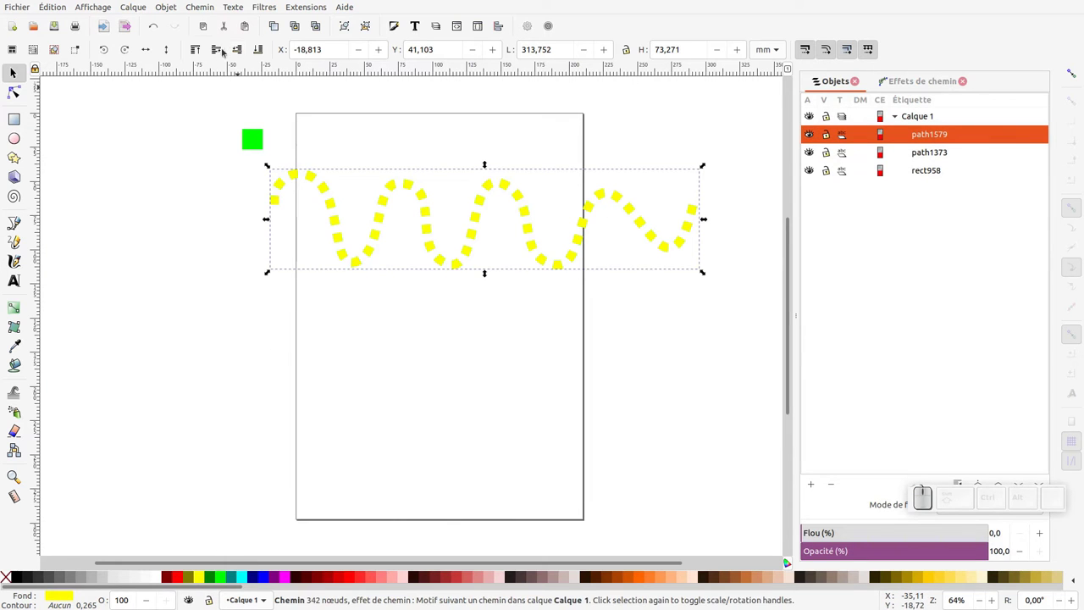
- Offset the yellow pattern copy so yellow and green dashes alternate along the rope, then select the green square
{"action": "left_click_drag", "start_coordinate": [198, 7], "coordinate": [215, 133]}
{"action": "left_click_drag", "start_coordinate": [227, 265], "coordinate": [290, 278]}
{"action": "left_click", "coordinate": [437, 326]}
{"action": "left_click", "coordinate": [448, 337]}
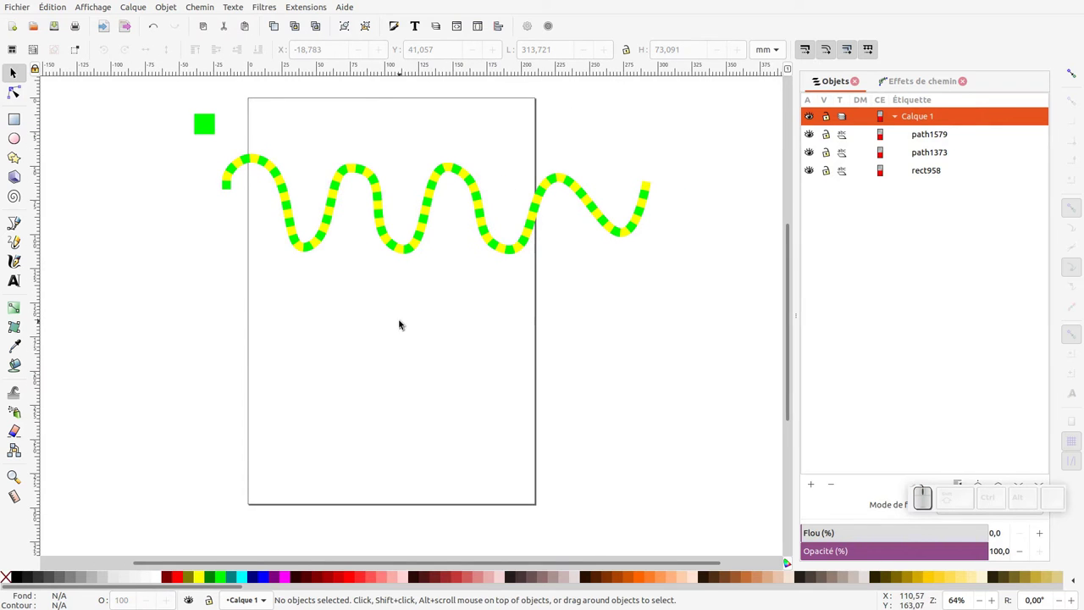
{"action": "left_click", "coordinate": [207, 124]}
- Move the green square down left of the page and add a horizontally flipped duplicate just below it
{"action": "left_click_drag", "start_coordinate": [206, 128], "coordinate": [193, 349]}
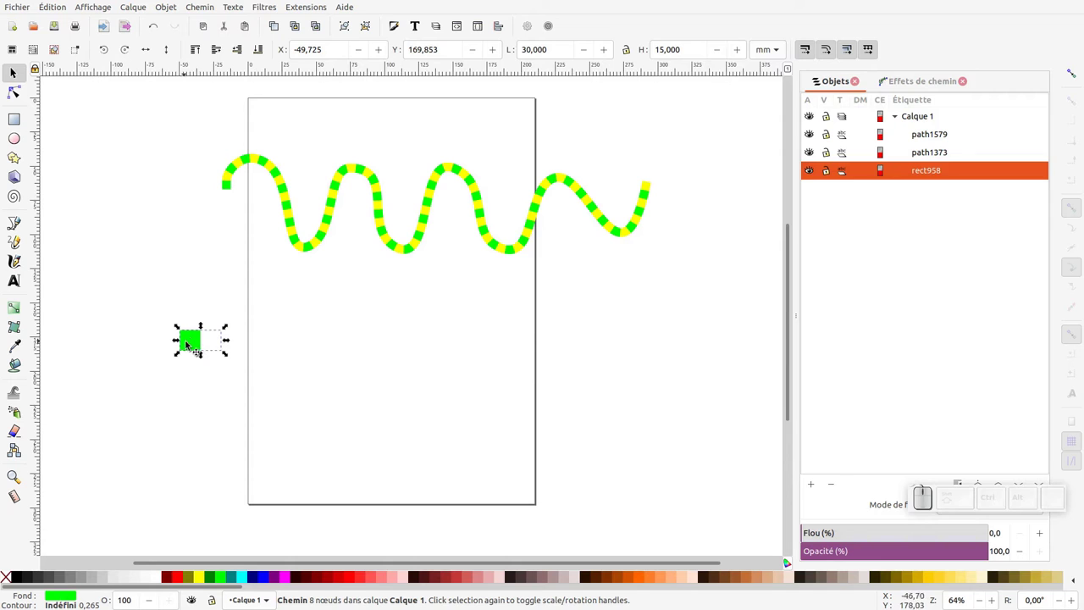
{"action": "left_click", "coordinate": [189, 342]}
{"action": "key", "text": "ctrl+d"}
{"action": "left_click", "coordinate": [189, 344]}
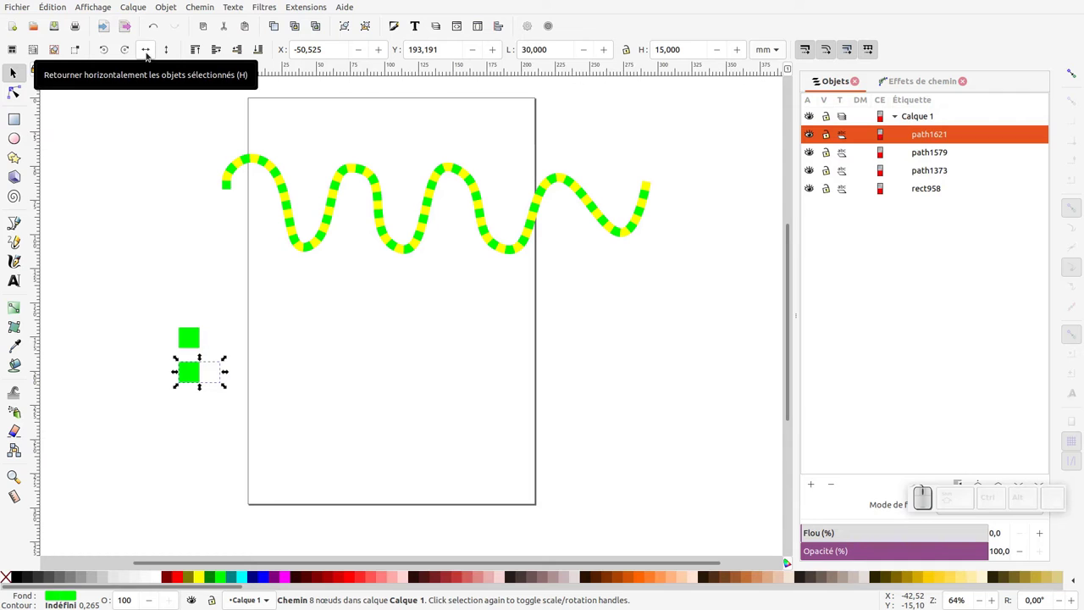
{"action": "left_click", "coordinate": [151, 57]}
{"action": "left_click_drag", "start_coordinate": [16, 245], "coordinate": [83, 106]}
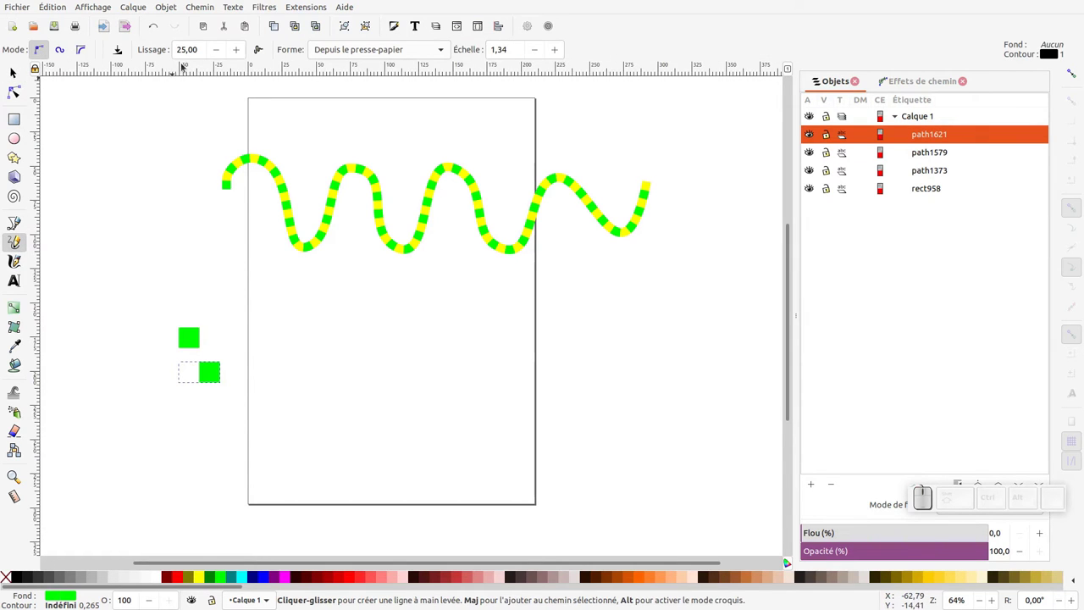
- Set the Pencil tool's Shape to None and deselect everything before drawing
{"action": "left_click_drag", "start_coordinate": [371, 54], "coordinate": [339, 213]}
{"action": "left_click_drag", "start_coordinate": [259, 338], "coordinate": [534, 364]}
{"action": "key", "text": "ctrl+z"}
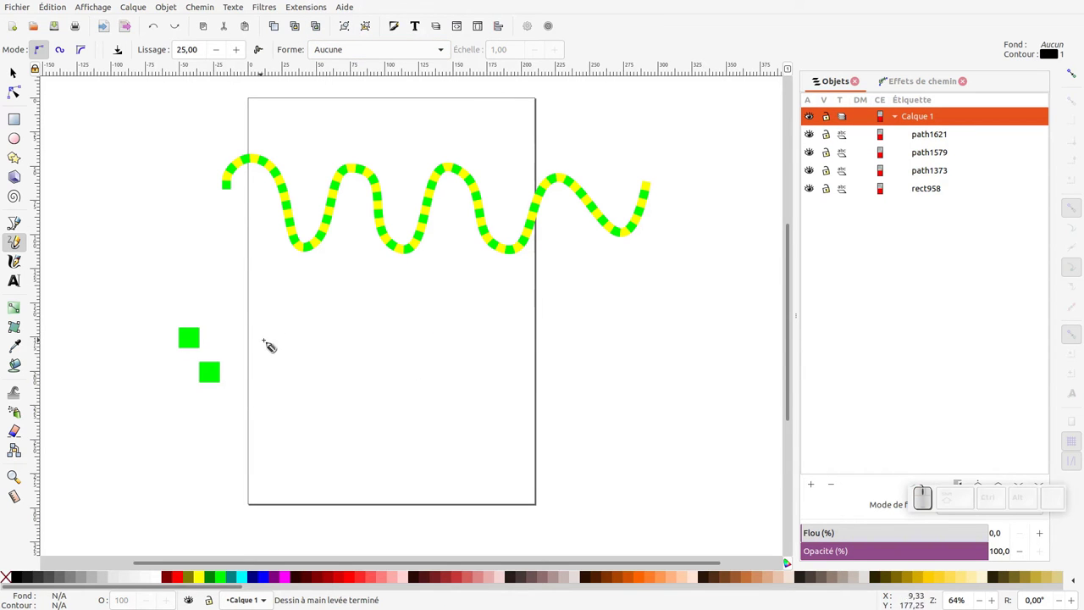
- Draw a freehand wave below the rope and a short straight line left of the page
{"action": "left_click_drag", "start_coordinate": [267, 342], "coordinate": [661, 335]}
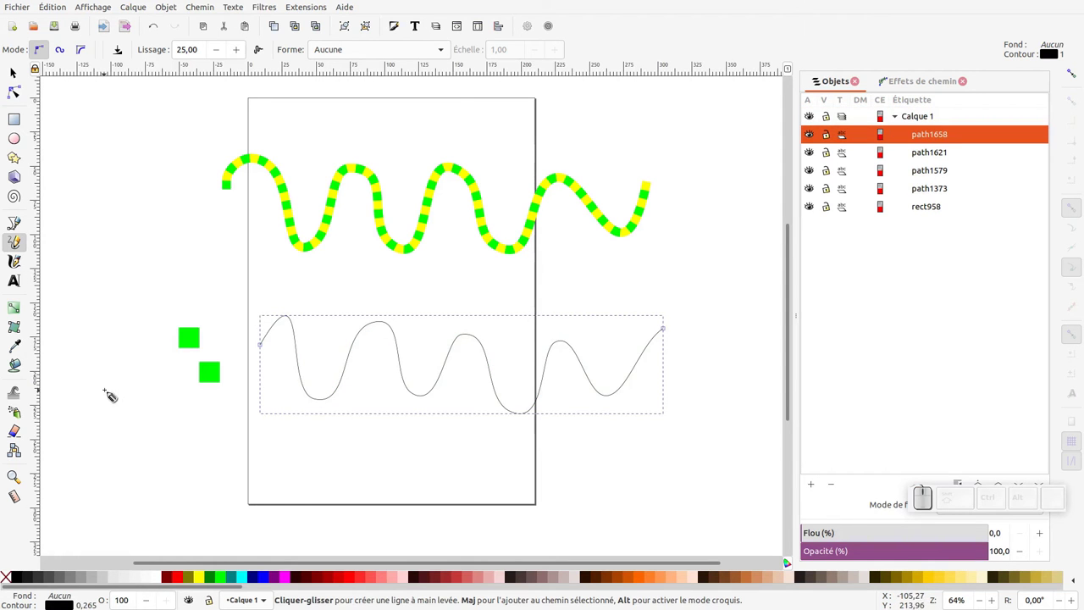
{"action": "left_click_drag", "start_coordinate": [112, 385], "coordinate": [124, 443]}
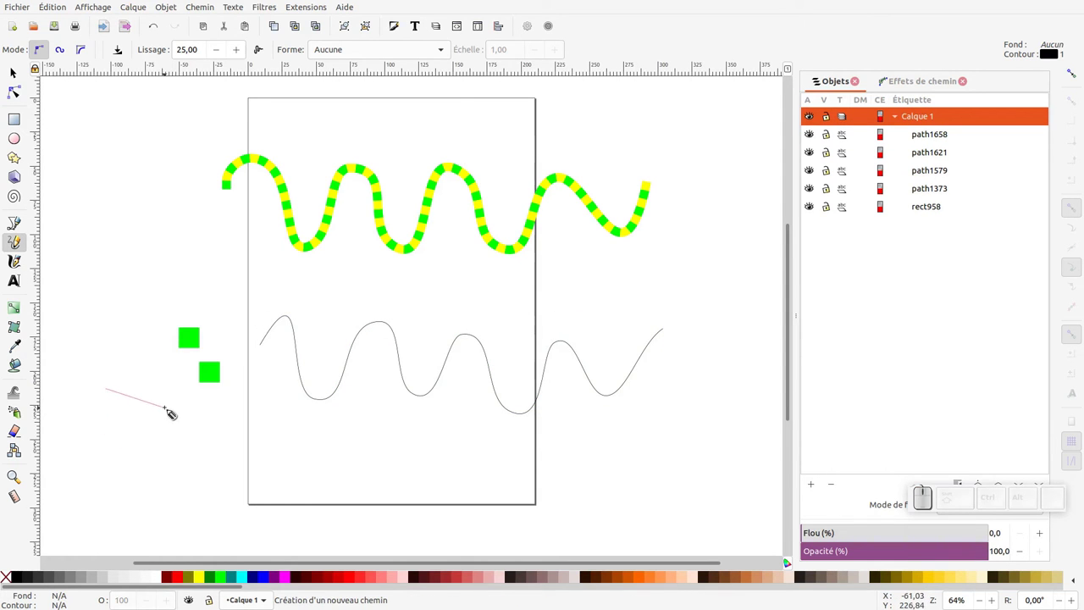
{"action": "left_click", "coordinate": [171, 405]}
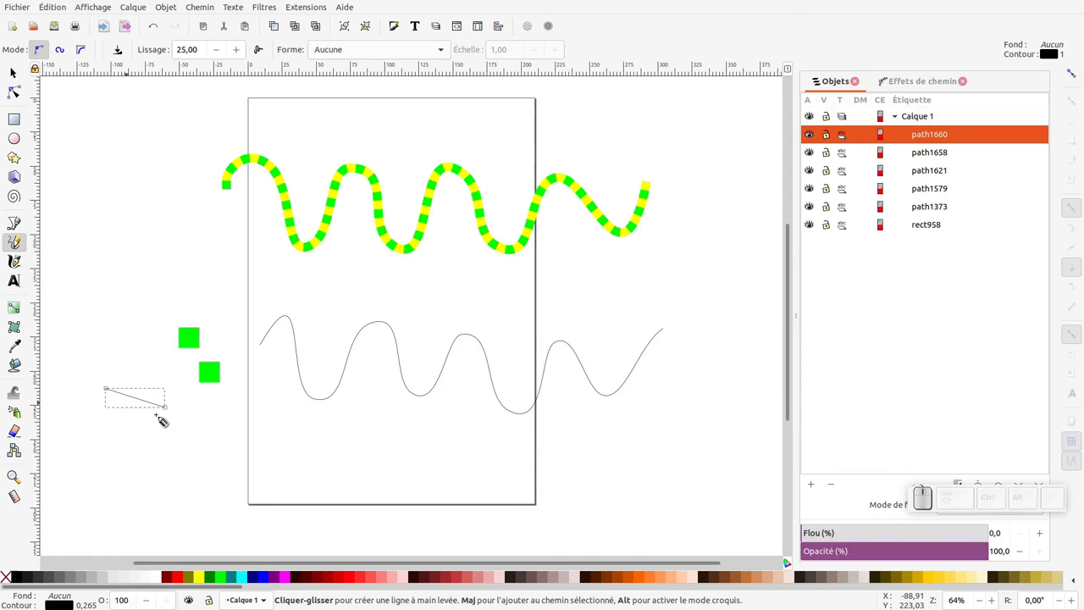
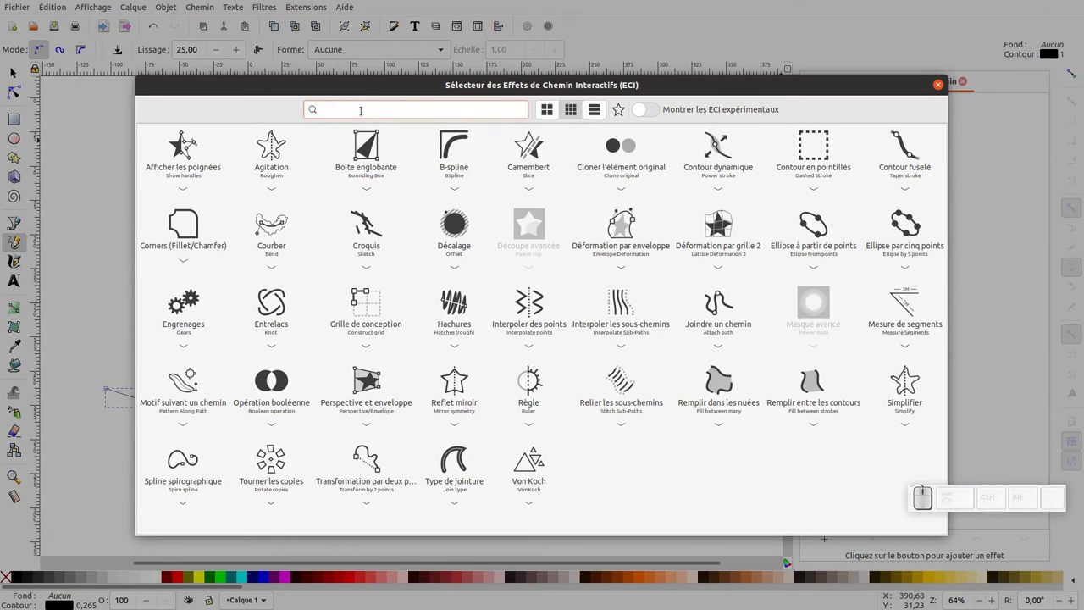
- Search the path effects for 'clo' and add Clone original to the short line
{"action": "key", "text": "c"}
{"action": "key", "text": "l"}
{"action": "key", "text": "o"}
{"action": "left_click", "coordinate": [201, 155]}
{"action": "left_click", "coordinate": [827, 379]}
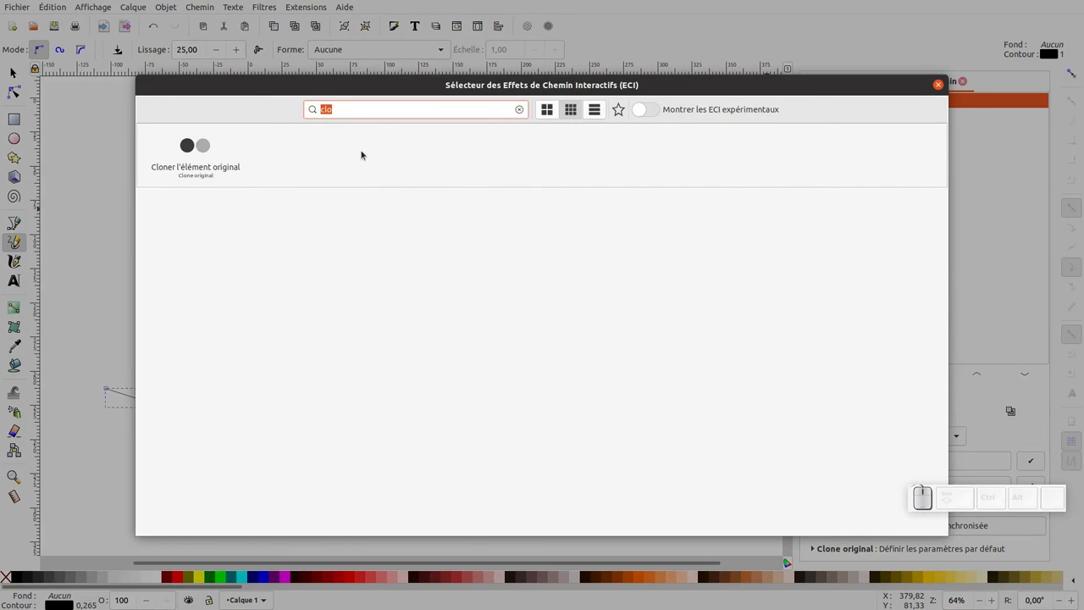
{"action": "key", "text": "m"}
{"action": "key", "text": "o"}
{"action": "key", "text": "t"}
{"action": "key", "text": "i"}
{"action": "left_click", "coordinate": [202, 153]}
- Stack a Pattern Along Path effect on the line, then select the drawn wave
{"action": "left_click_drag", "start_coordinate": [861, 101], "coordinate": [865, 104]}
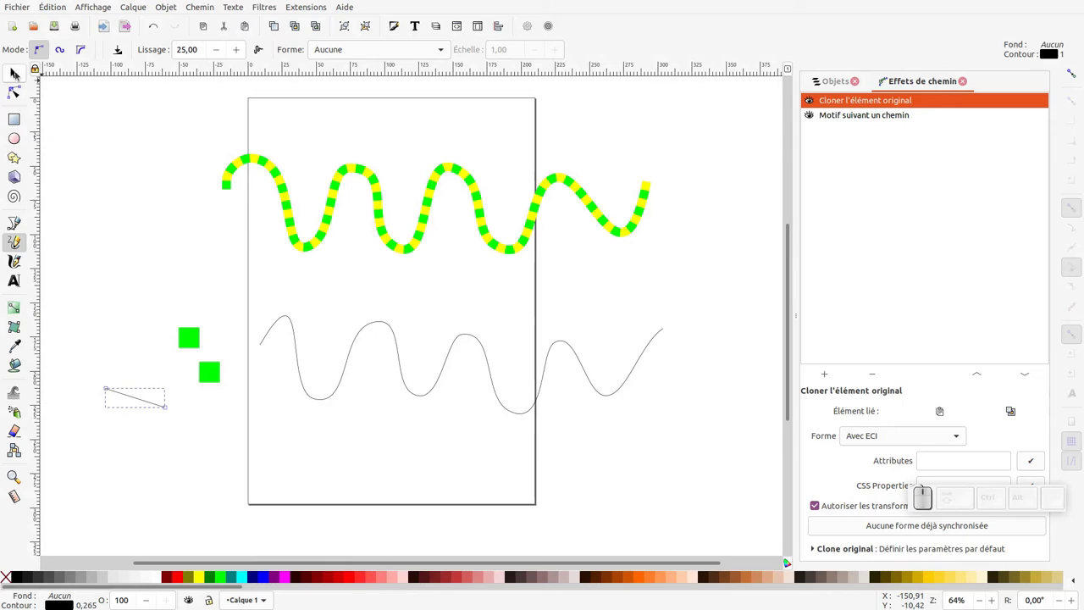
{"action": "left_click", "coordinate": [16, 73]}
{"action": "left_click", "coordinate": [386, 324]}
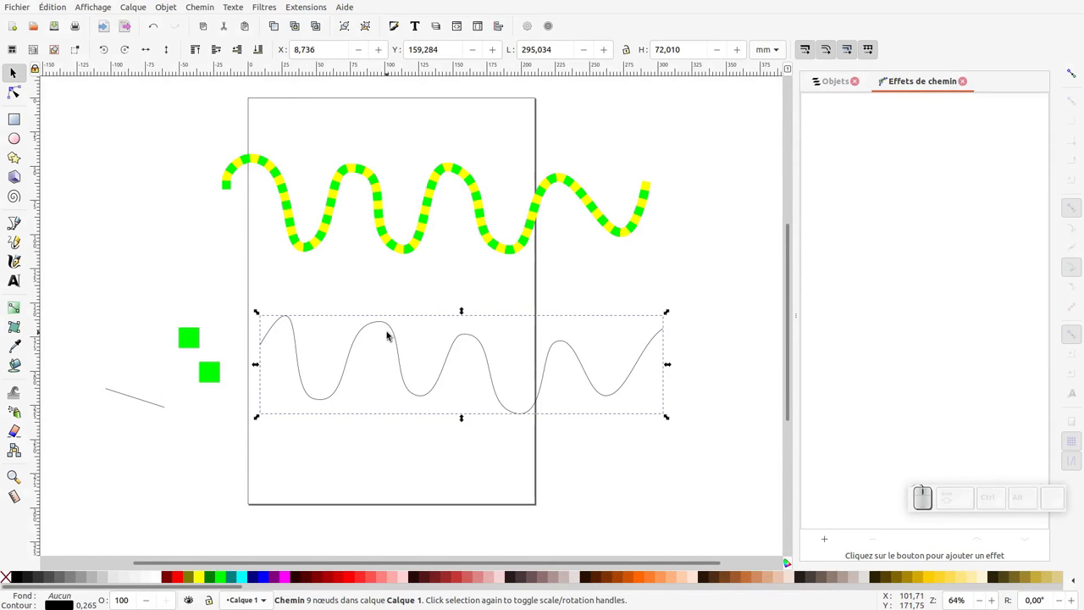
- Link the copied wave as the short line's Clone original source, then copy the green square
{"action": "key", "text": "ctrl+c"}
{"action": "left_click_drag", "start_coordinate": [130, 397], "coordinate": [144, 396]}
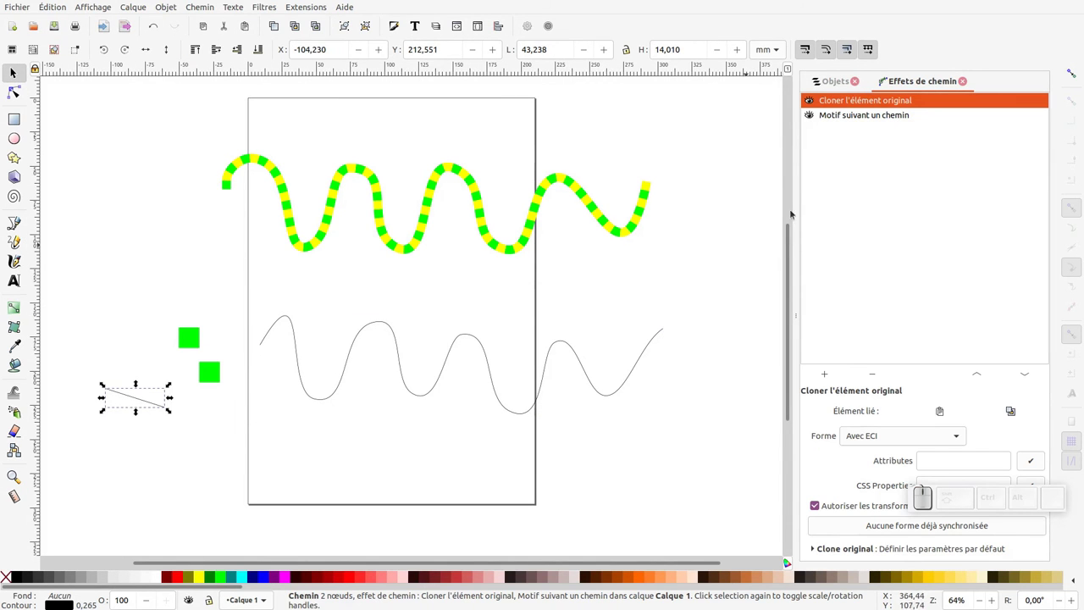
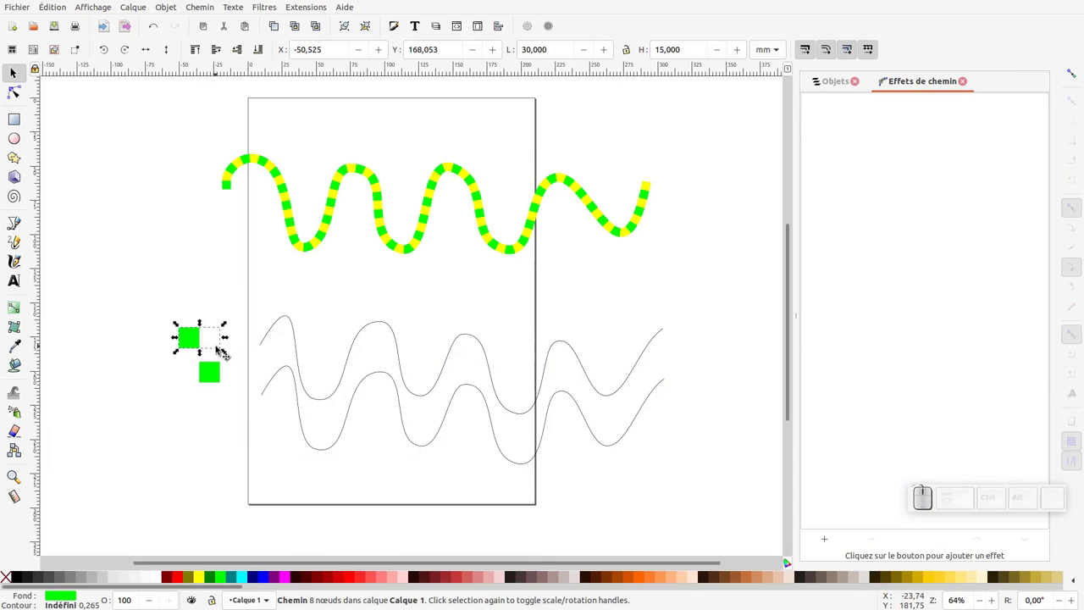
{"action": "key", "text": "ctrl+c"}
{"action": "left_click", "coordinate": [518, 57]}
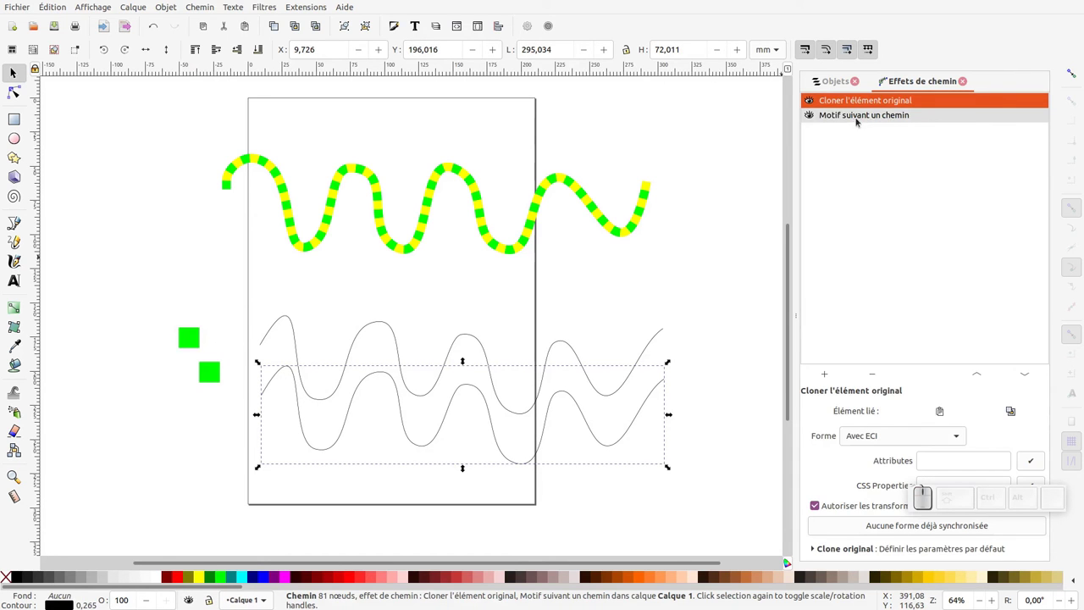
- Paste the square as the Pattern Along Path source, repeated stretched, and colour the dashes yellow
{"action": "left_click_drag", "start_coordinate": [862, 118], "coordinate": [897, 325]}
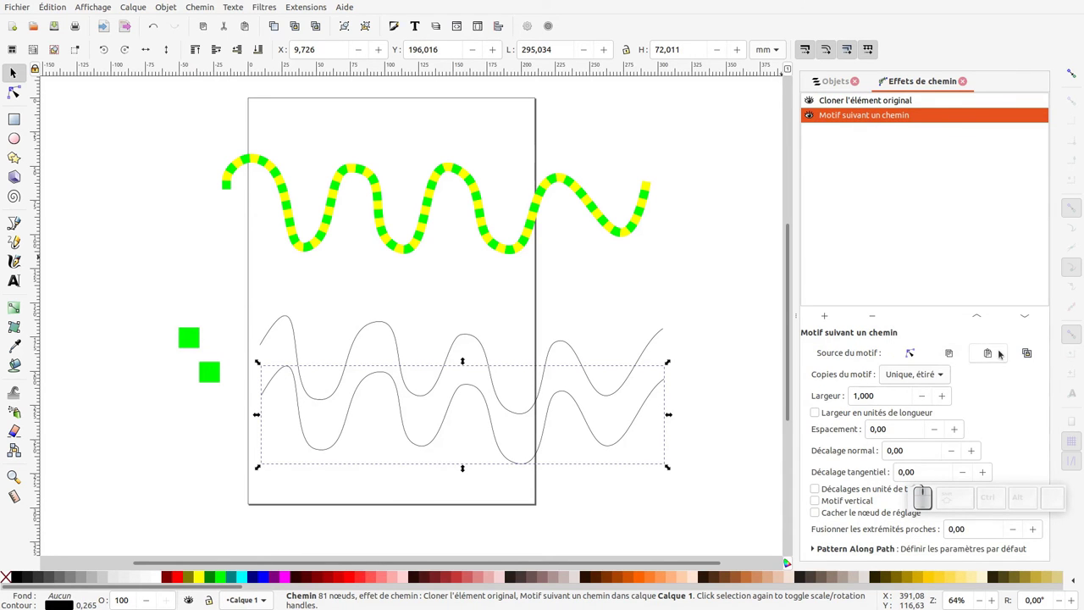
{"action": "left_click", "coordinate": [993, 353]}
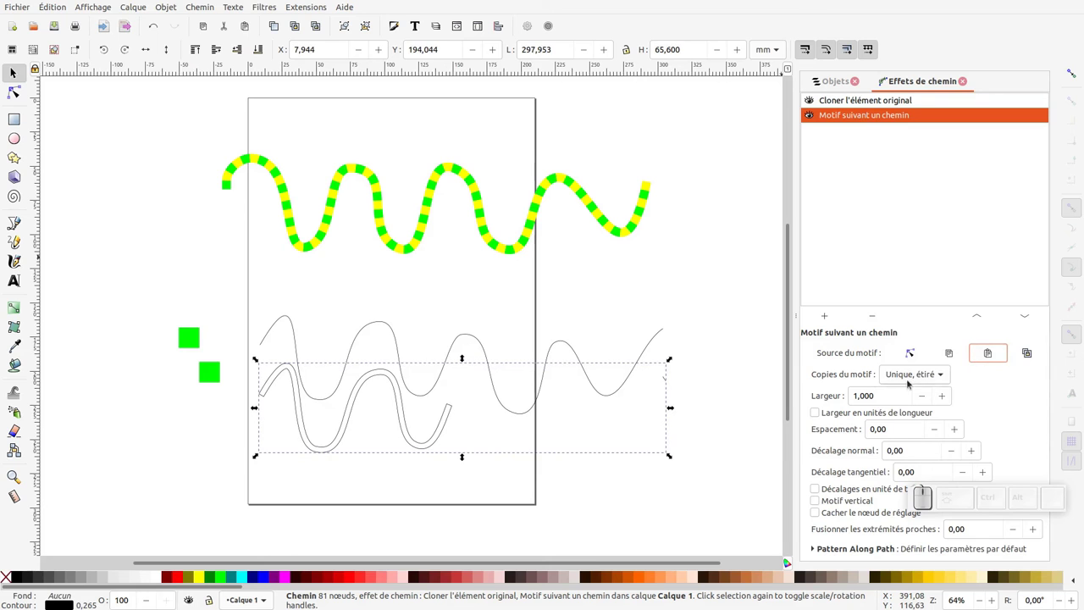
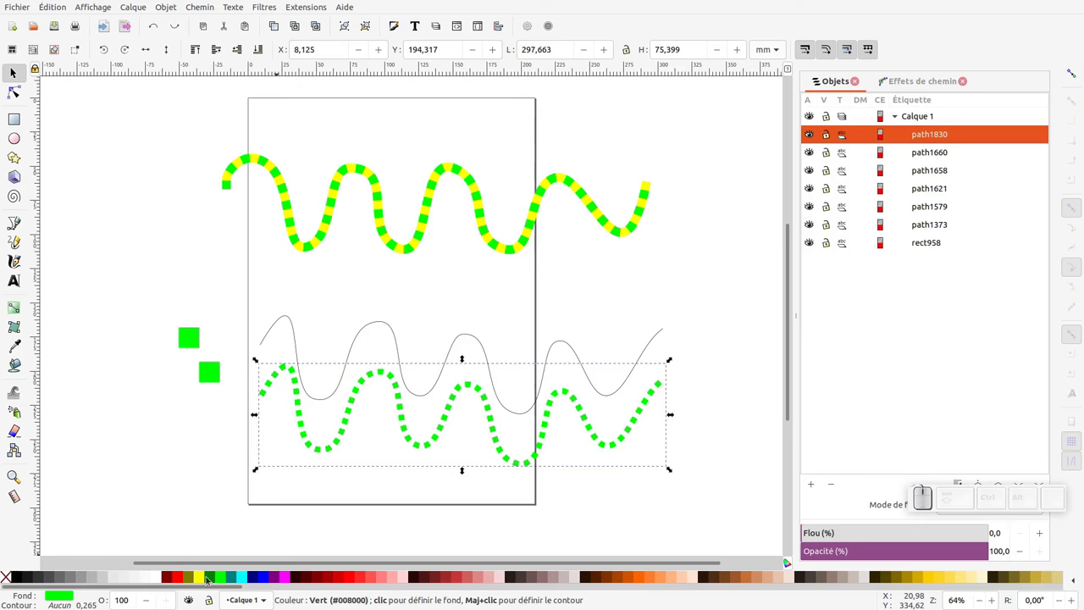
{"action": "left_click", "coordinate": [204, 578]}
- Paste the offset copy of the square as the yellow dashed wave's pattern source
{"action": "left_click", "coordinate": [213, 377]}
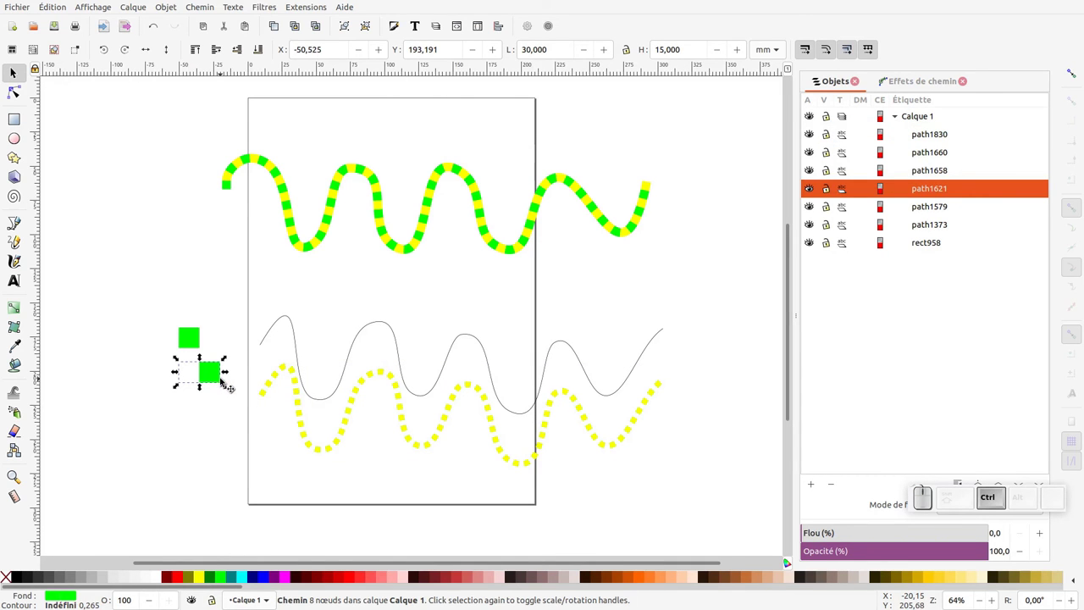
{"action": "key", "text": "ctrl+c"}
{"action": "left_click", "coordinate": [279, 385]}
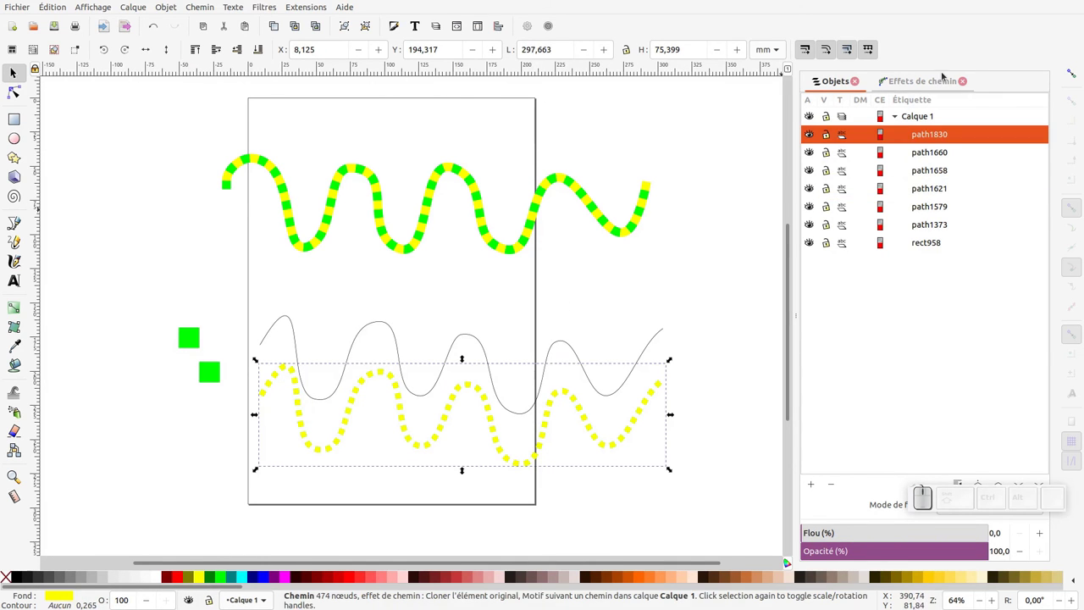
{"action": "left_click", "coordinate": [944, 76]}
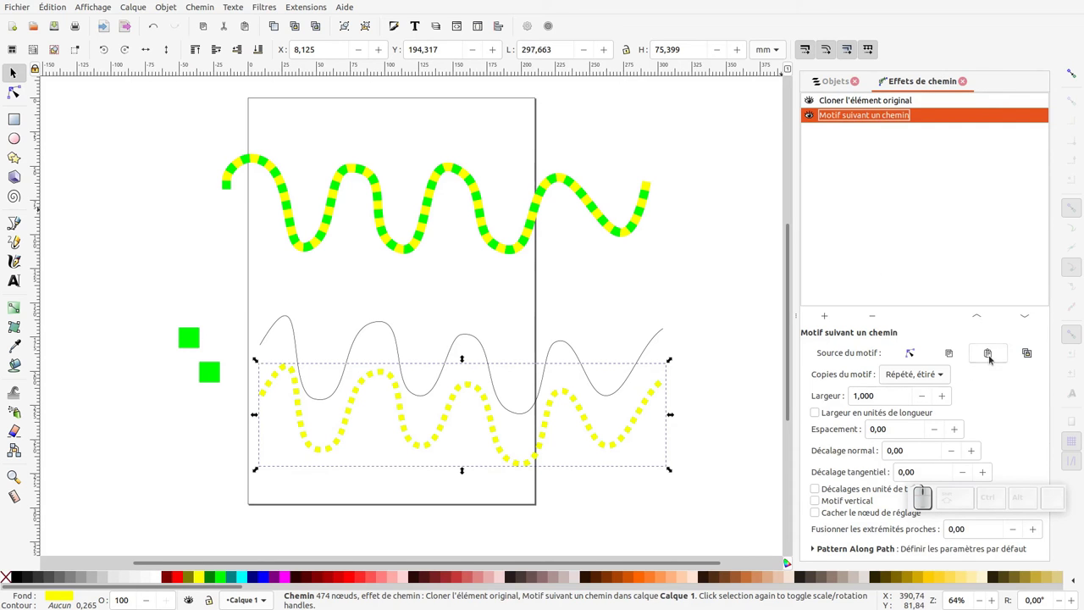
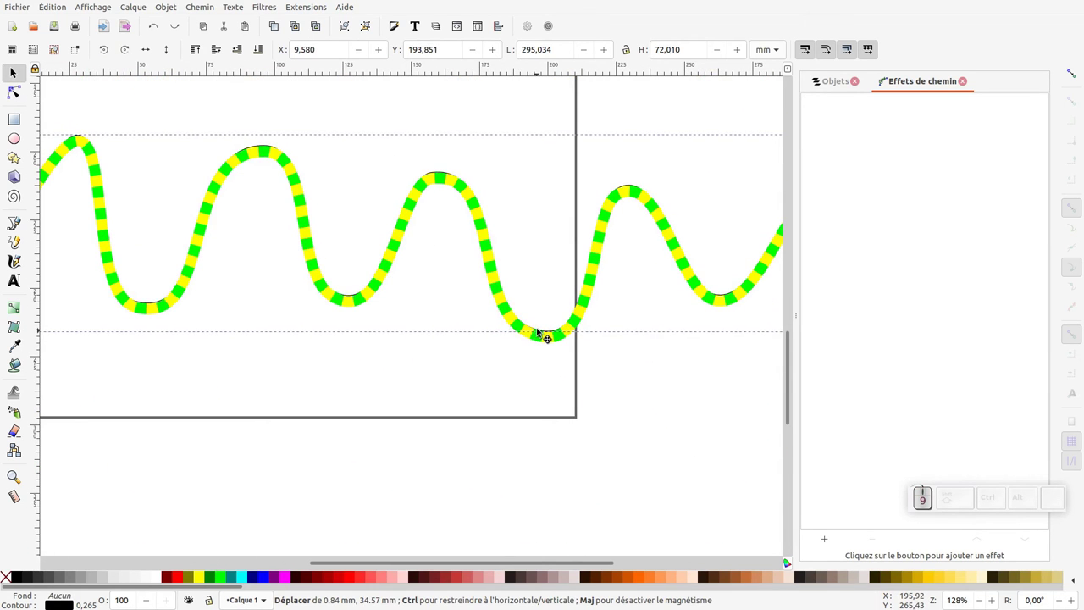
- Move the dashed rope exactly onto the drawn wave and start adding a new layer
{"action": "left_click_drag", "start_coordinate": [288, 107], "coordinate": [191, 50]}
{"action": "left_click", "coordinate": [192, 50]}
{"action": "left_click", "coordinate": [450, 178]}
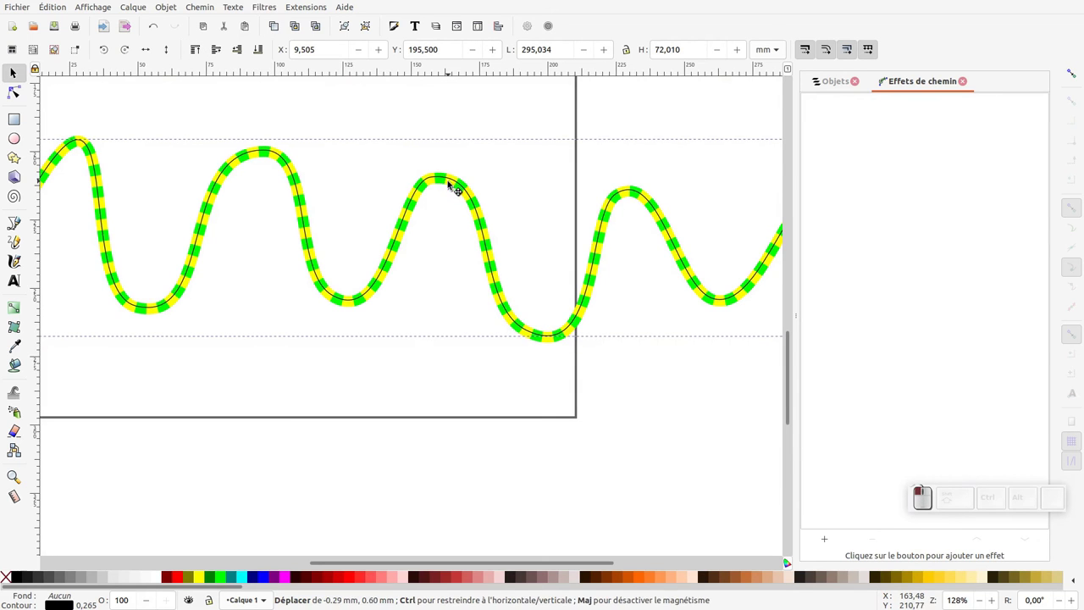
{"action": "left_click_drag", "start_coordinate": [134, 7], "coordinate": [141, 20]}
{"action": "left_click", "coordinate": [142, 20]}
{"action": "left_click", "coordinate": [813, 484]}
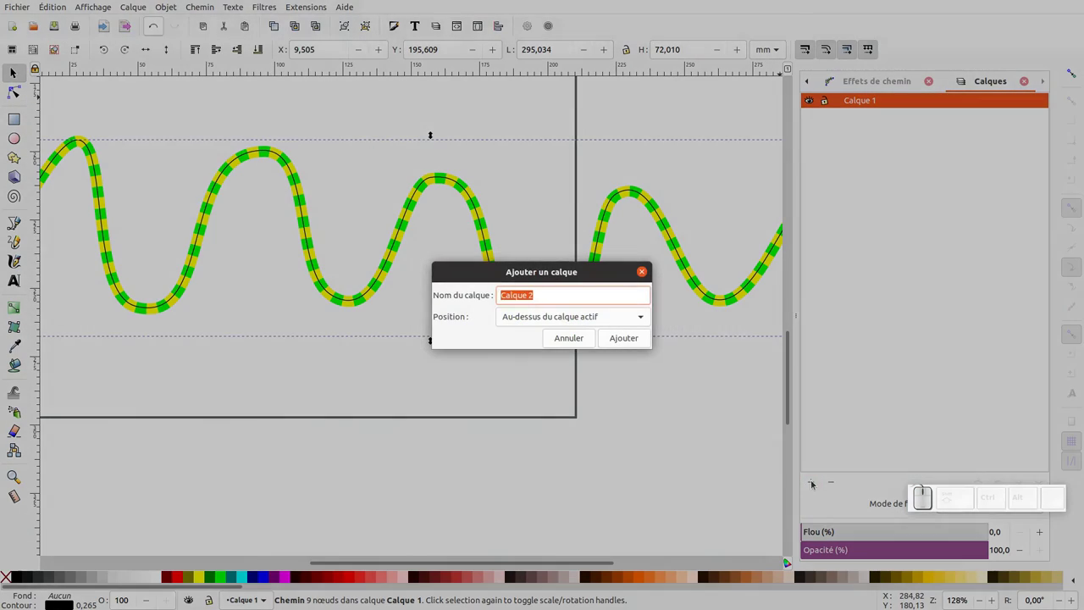
- Create the new layer named 'fils o' above Calque 1
{"action": "key", "text": "f"}
{"action": "key", "text": "i"}
{"action": "key", "text": "Return"}
{"action": "key", "text": "KP_Subtract"}
- Move the rope wave into the new 'fils o' layer
{"action": "left_click", "coordinate": [447, 229]}
{"action": "right_click", "coordinate": [444, 227]}
{"action": "left_click", "coordinate": [492, 396]}
{"action": "left_click_drag", "start_coordinate": [527, 267], "coordinate": [558, 361]}
{"action": "left_click", "coordinate": [562, 368]}
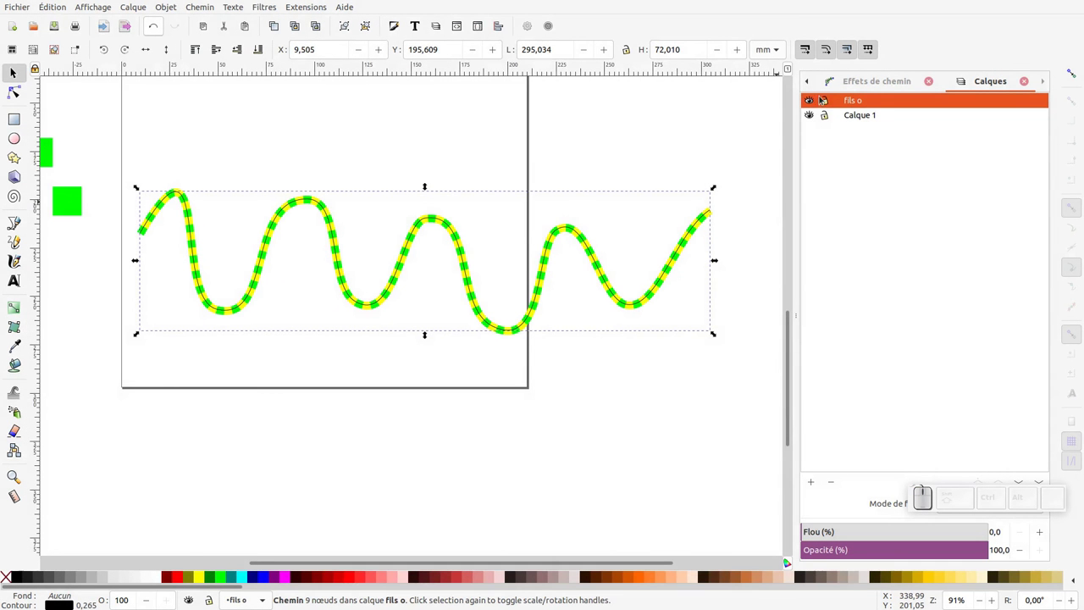
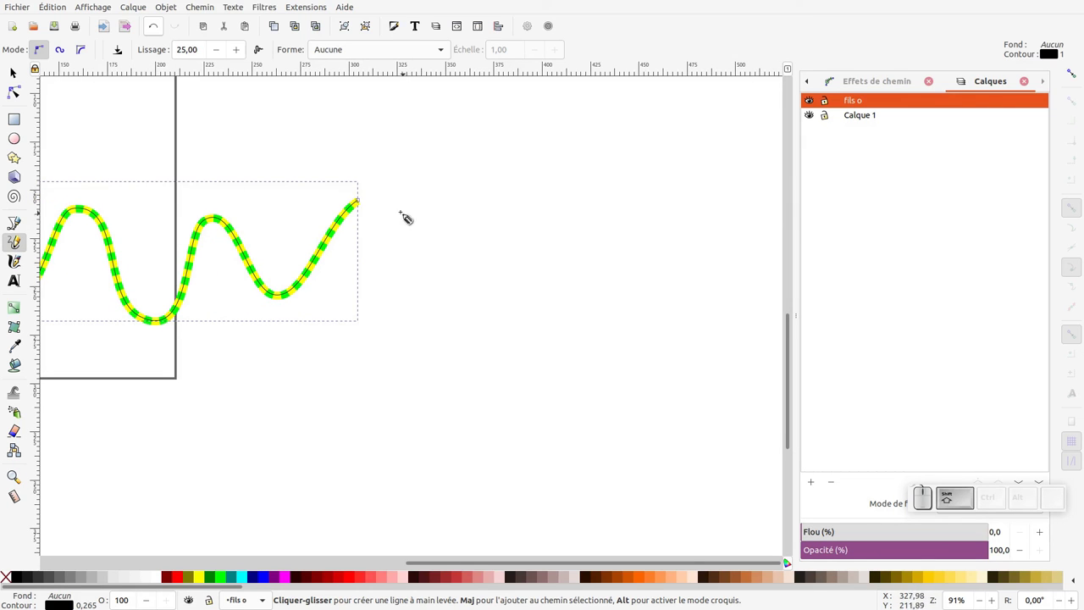
- Draw two freehand rope curves and an angular straight-segment pen path in the new layer
{"action": "left_click_drag", "start_coordinate": [384, 190], "coordinate": [382, 301]}
{"action": "left_click_drag", "start_coordinate": [402, 307], "coordinate": [739, 184]}
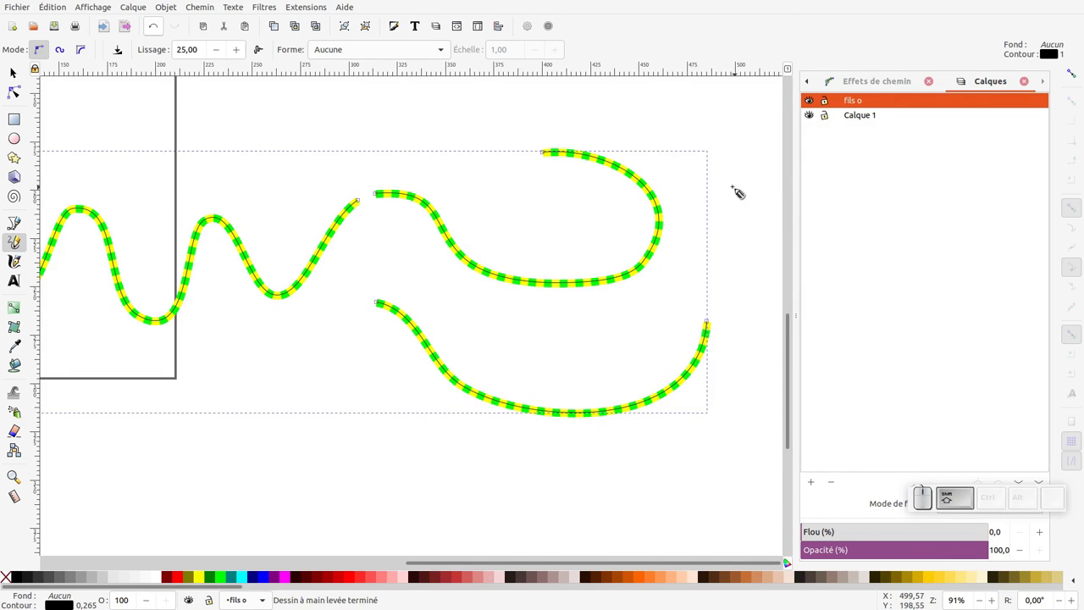
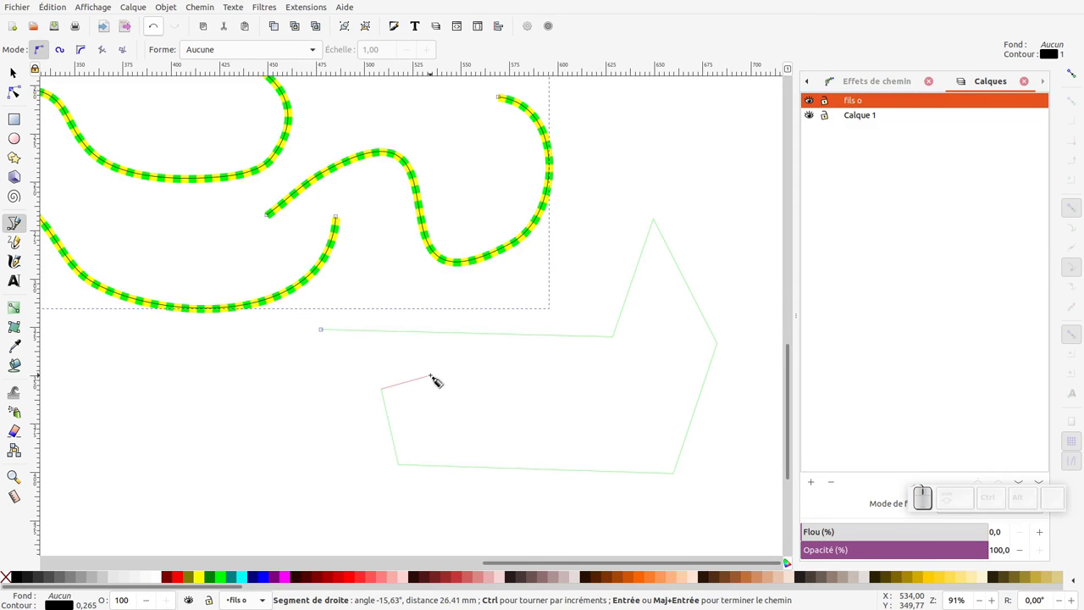
{"action": "key", "text": "Return"}
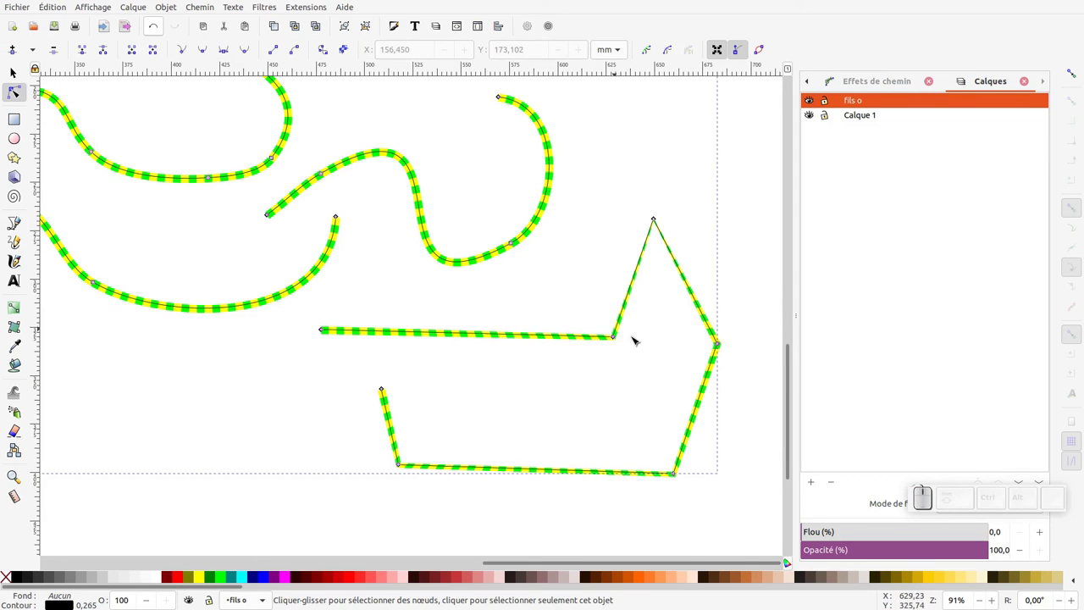